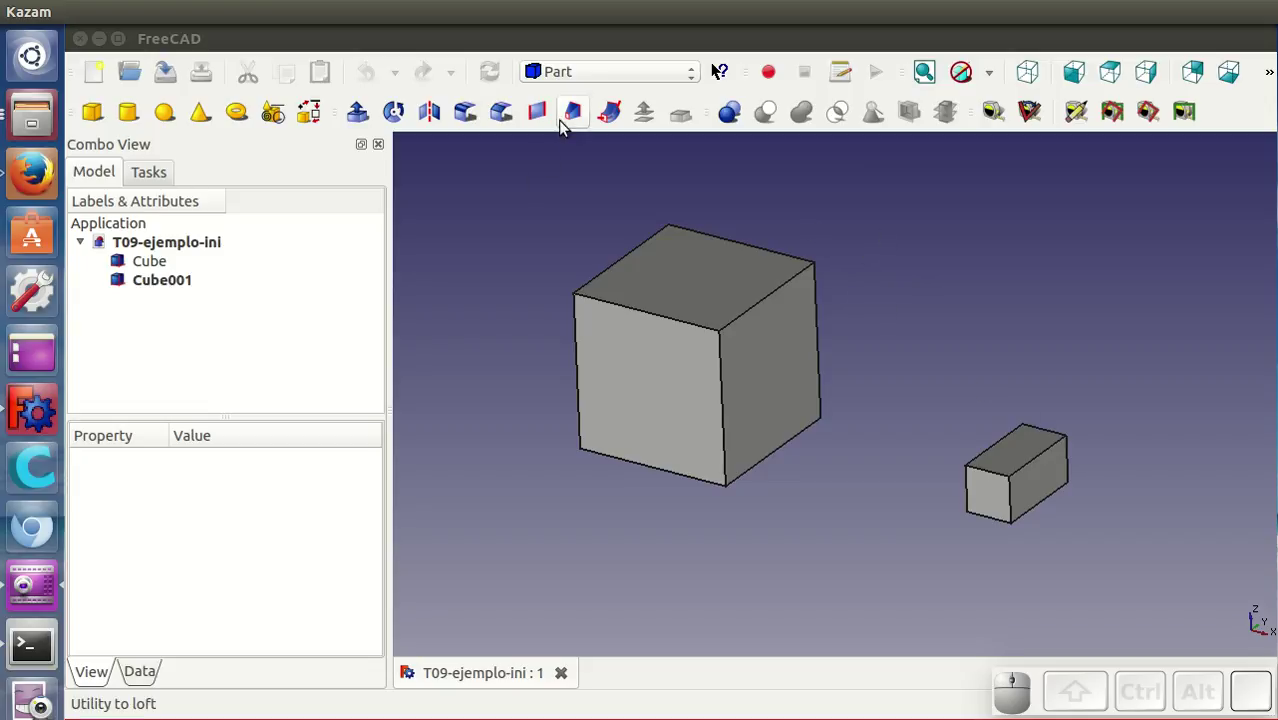
Step: Switch FreeCAD to the Draft workbench so the grid and 2D drawing tools appear
click(558, 74)
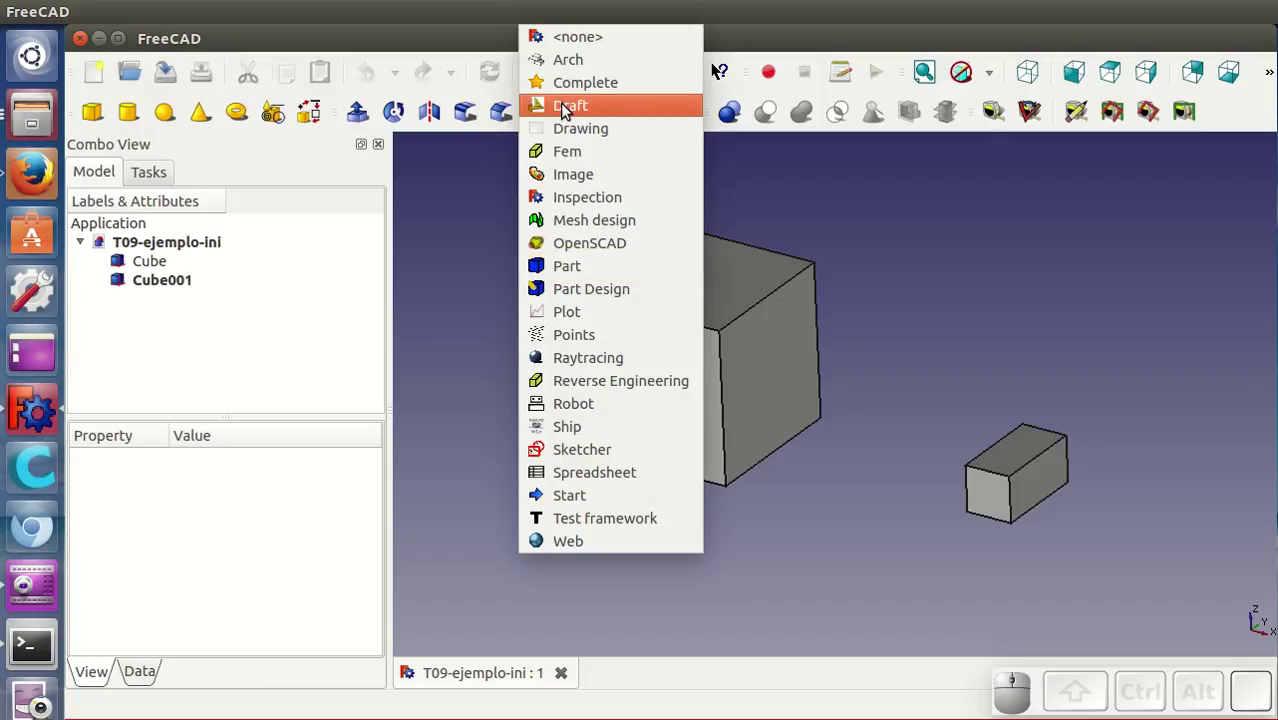
click(568, 109)
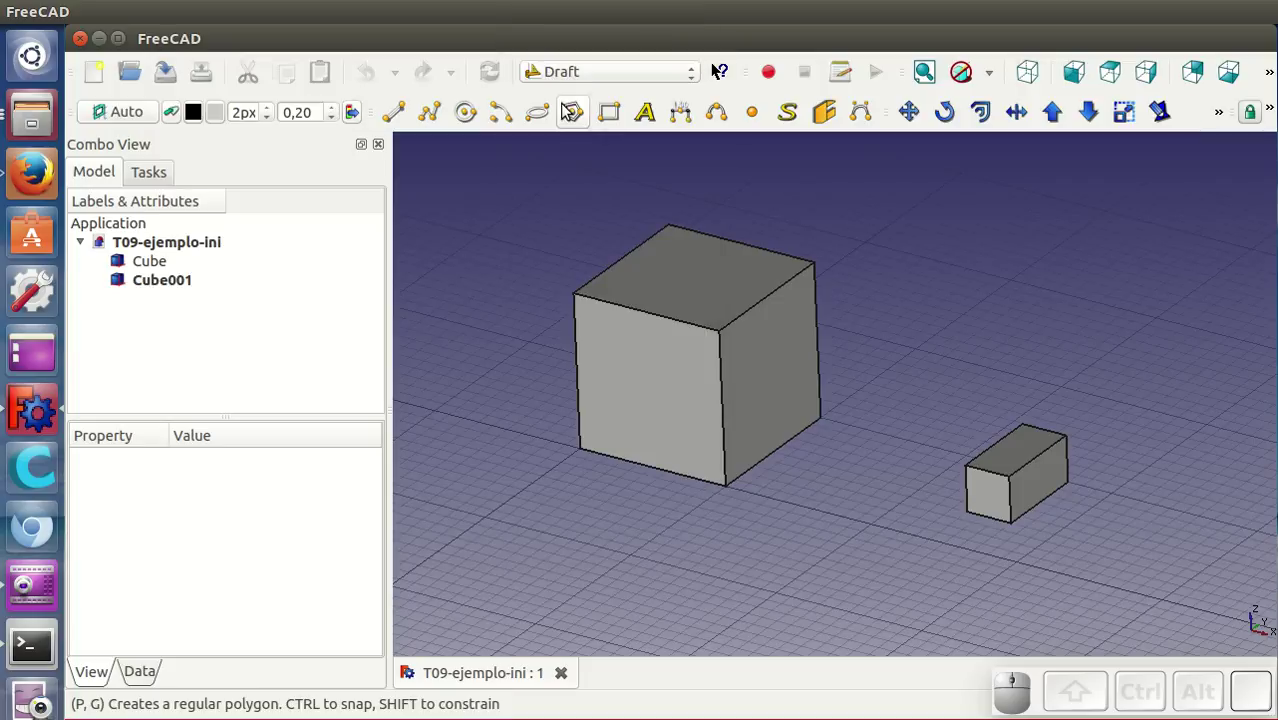
scroll(down, 3)
scroll(up, 3)
scroll(down, 3)
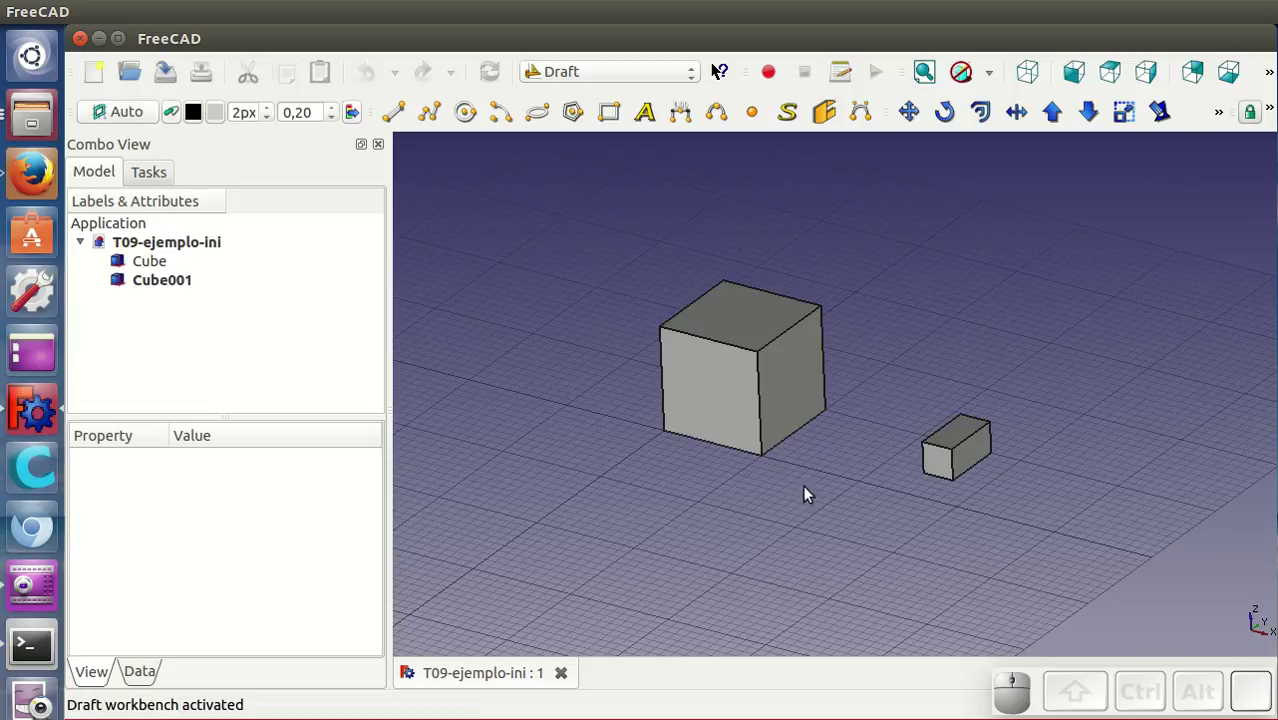
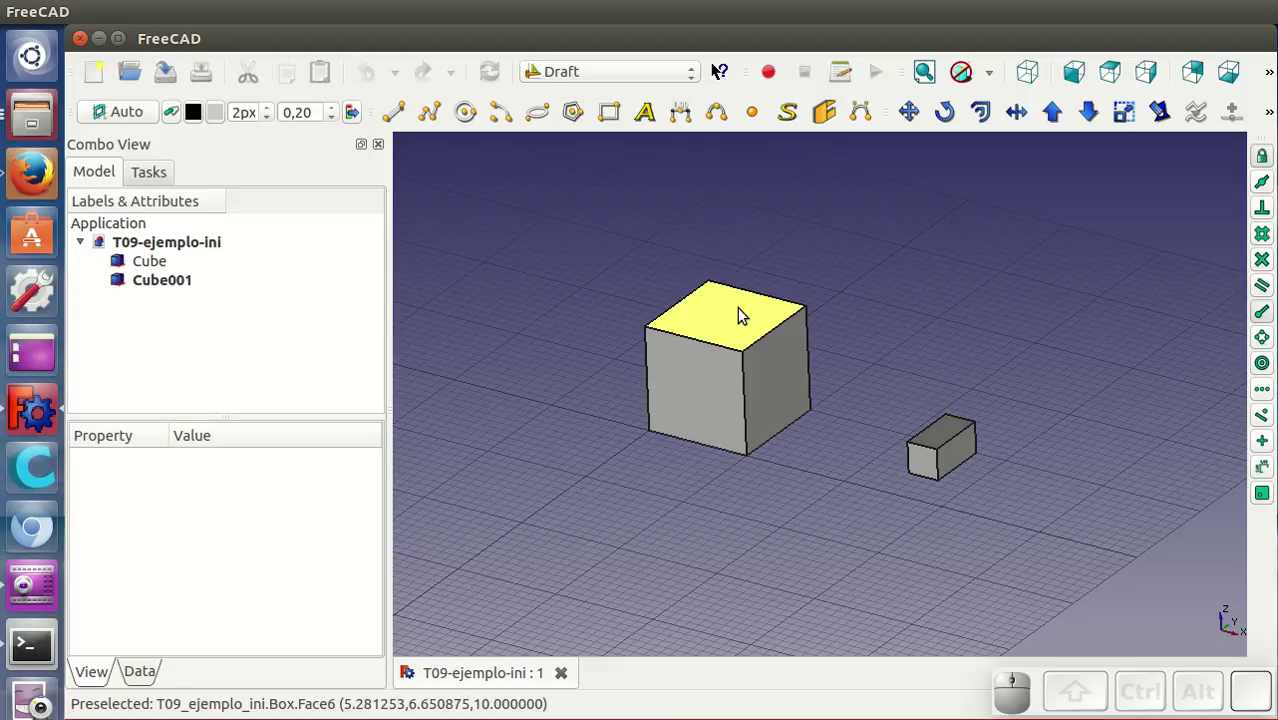
scroll(up, 3)
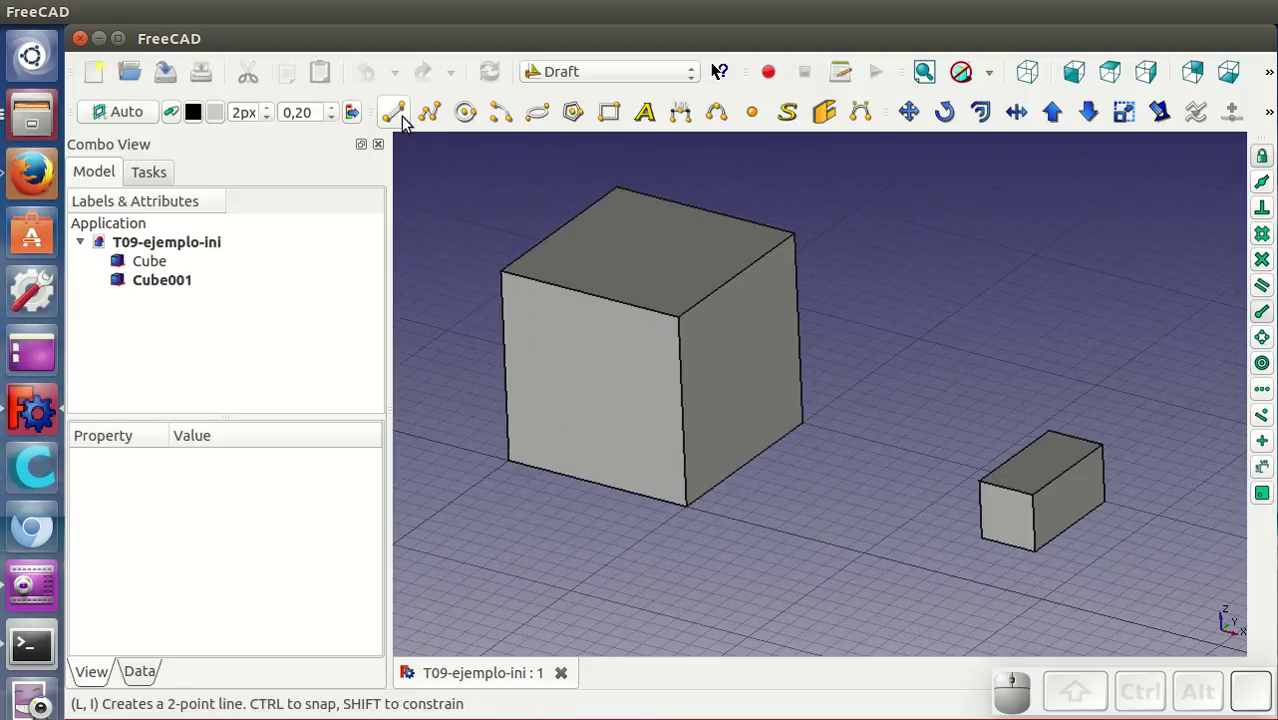
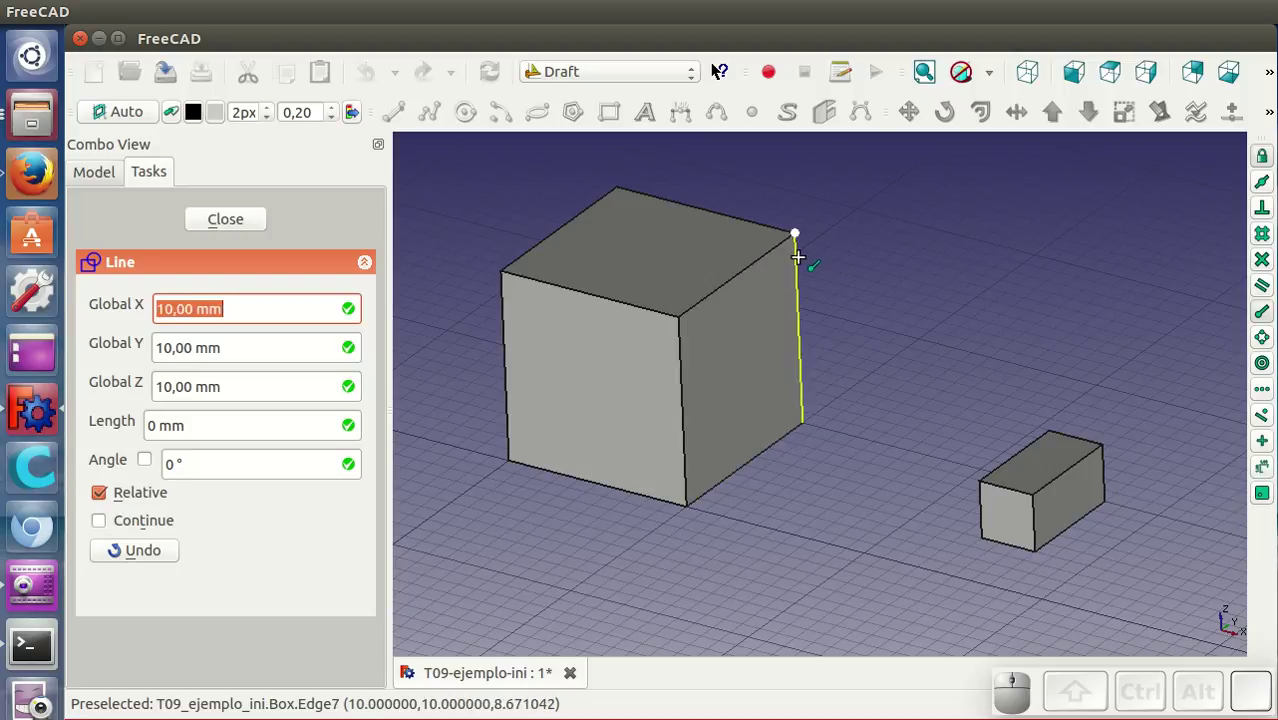
Step: Draw Draft lines from two of the large box's top corners to the small box's corners
click(806, 267)
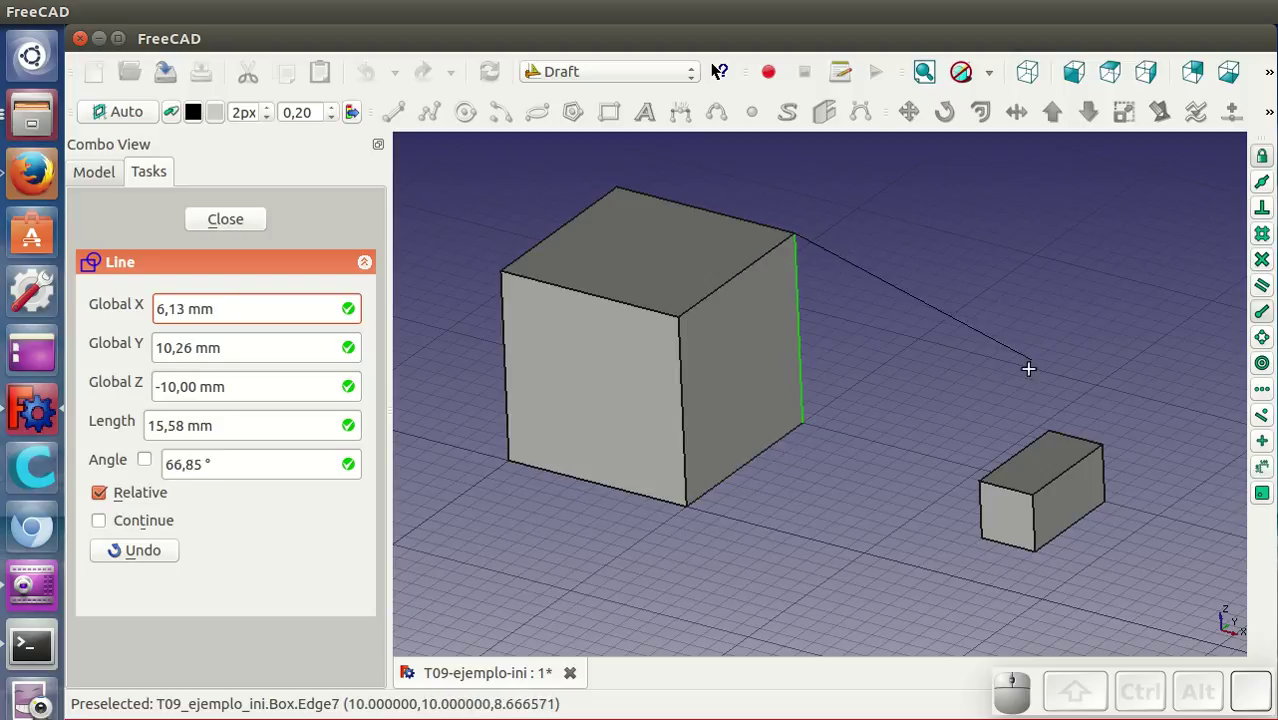
click(1042, 449)
click(402, 121)
click(701, 291)
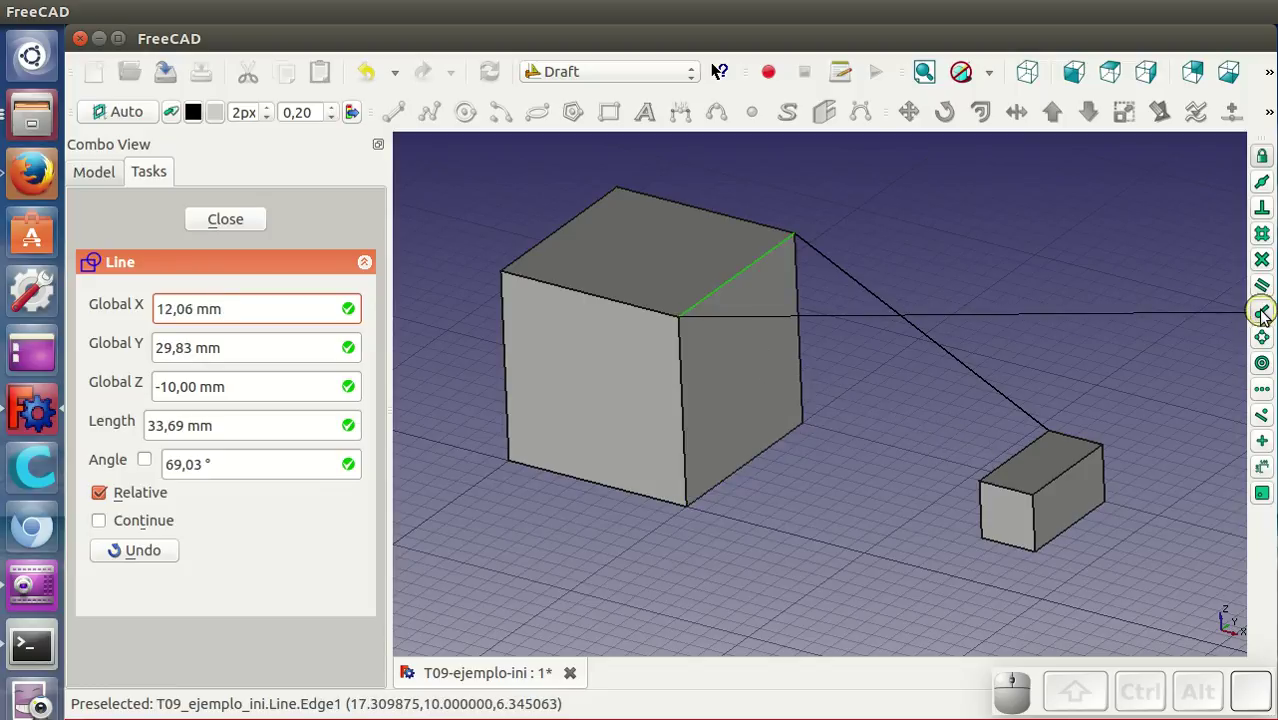
click(1267, 315)
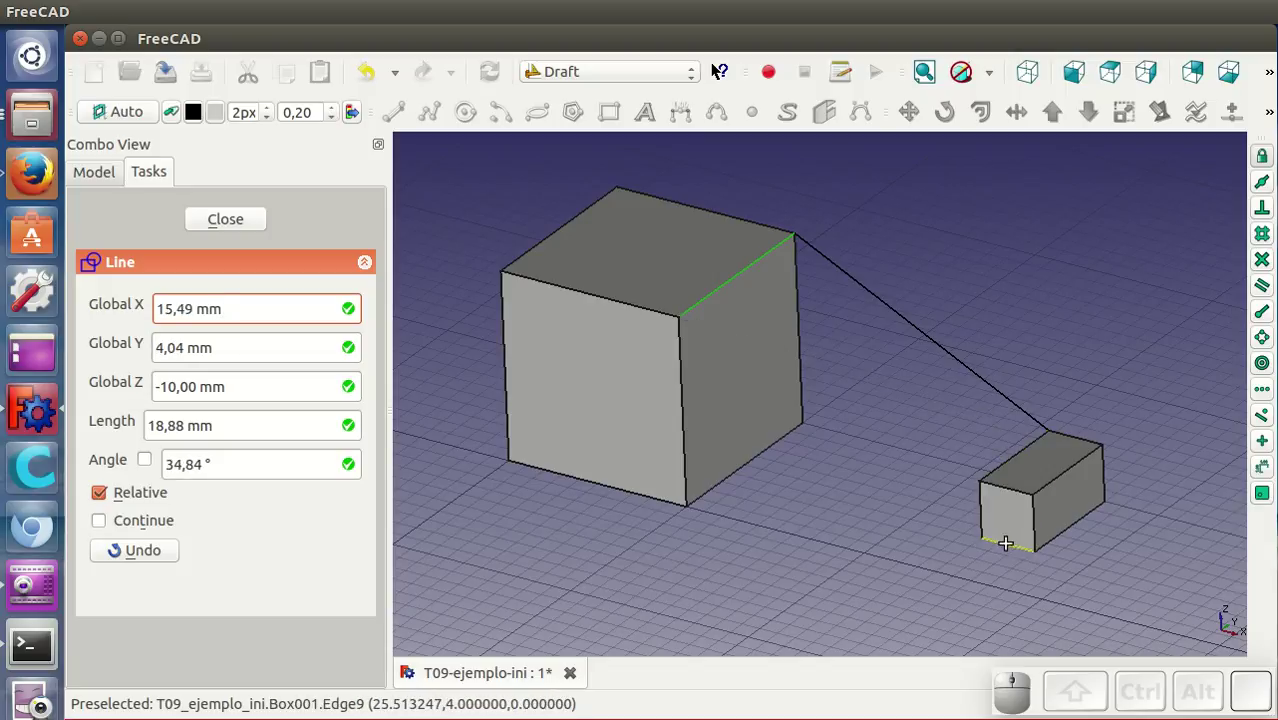
Step: Draw the front connecting line to the small box and a diagonal across the large box's top
click(1269, 314)
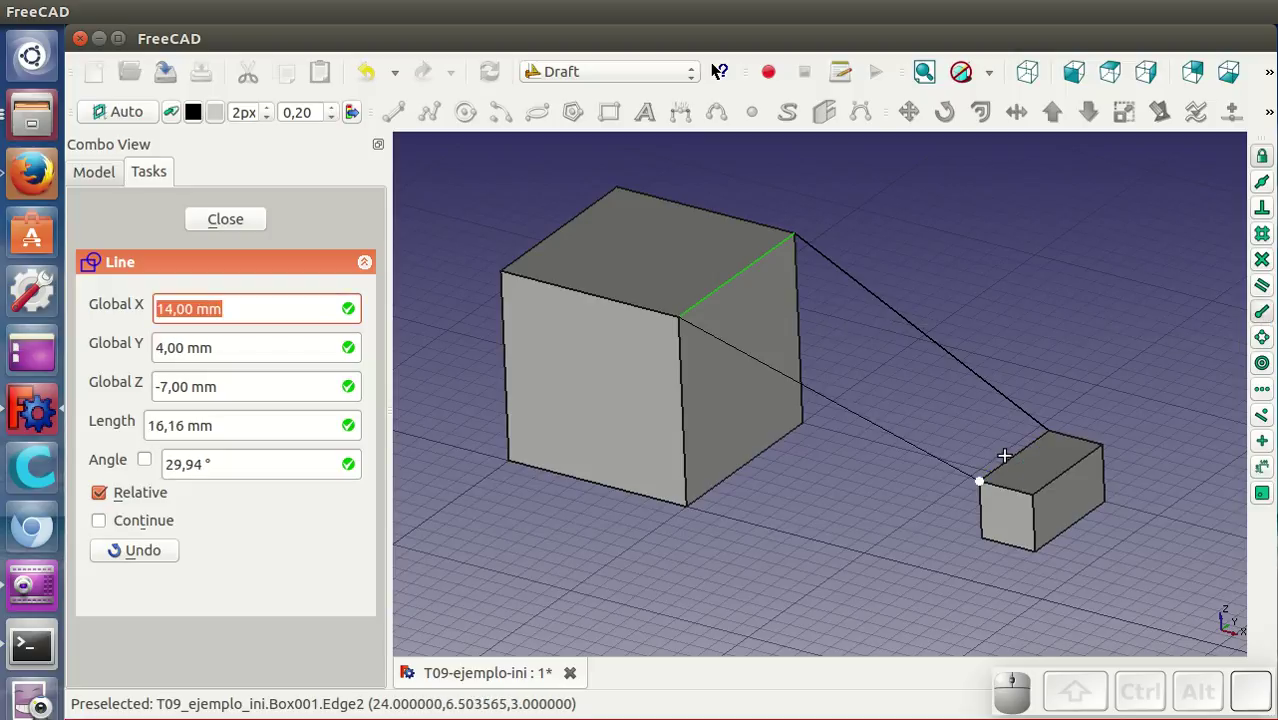
click(1005, 474)
click(401, 127)
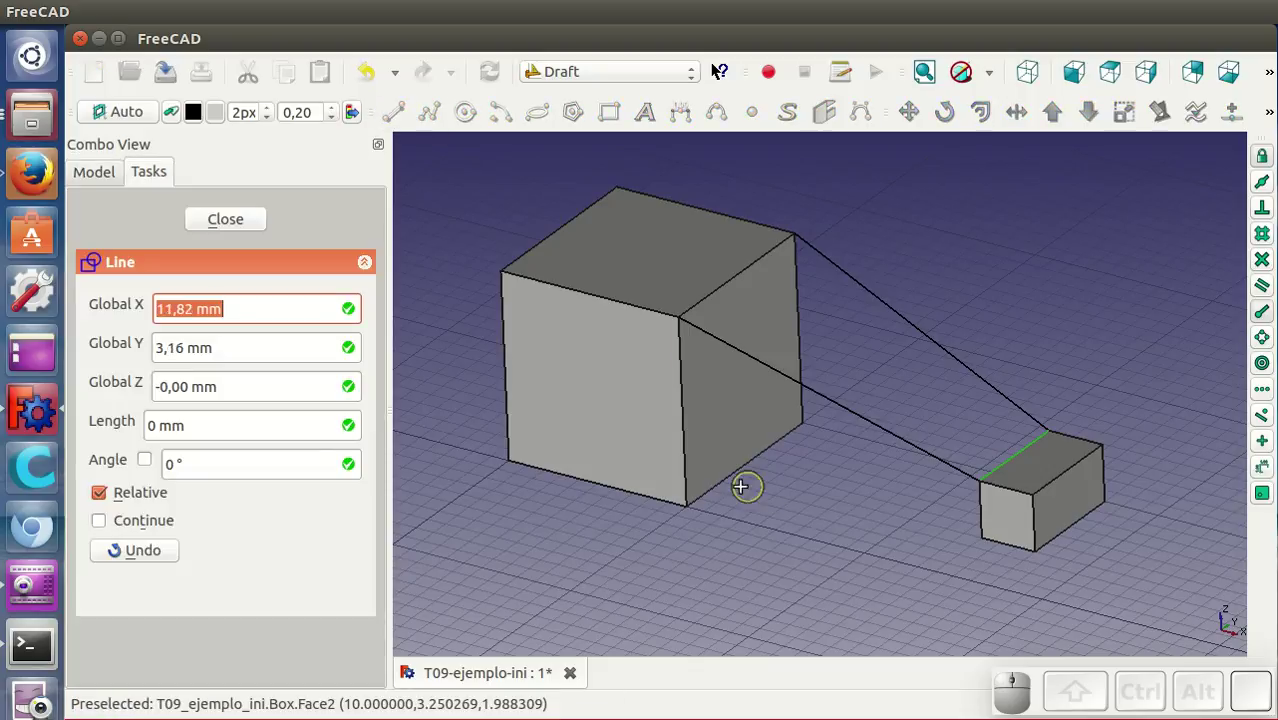
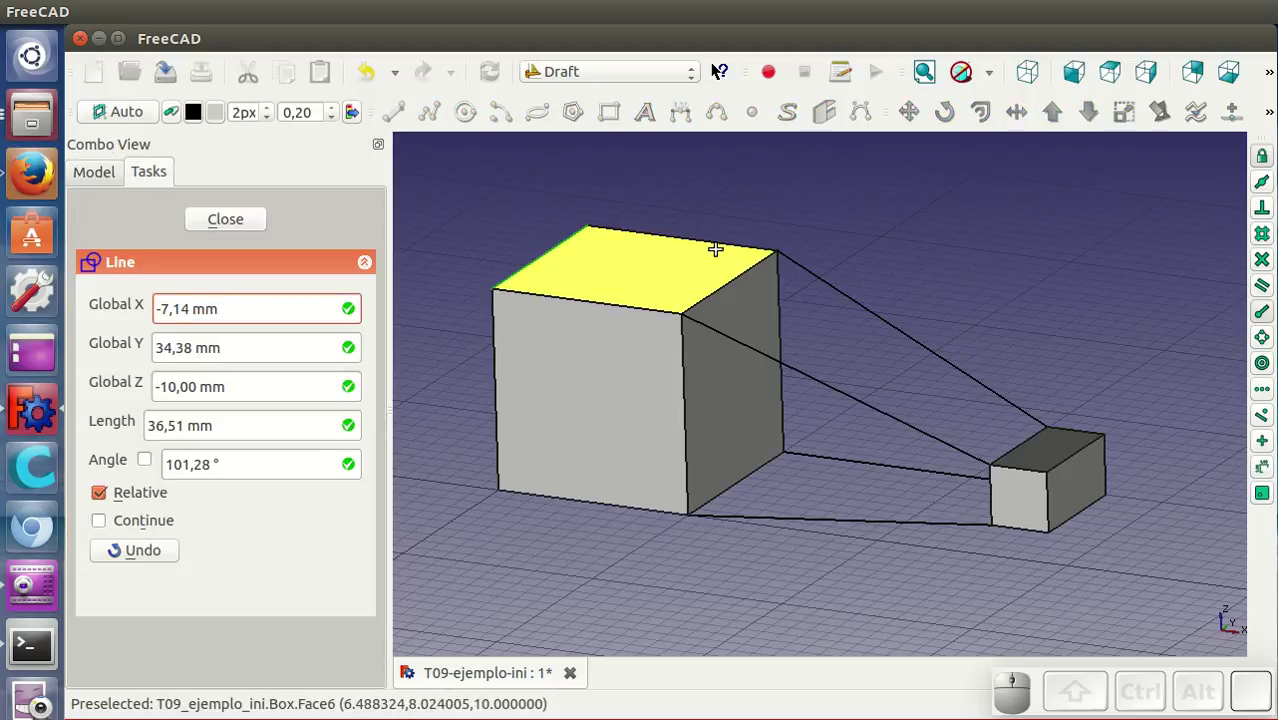
click(741, 247)
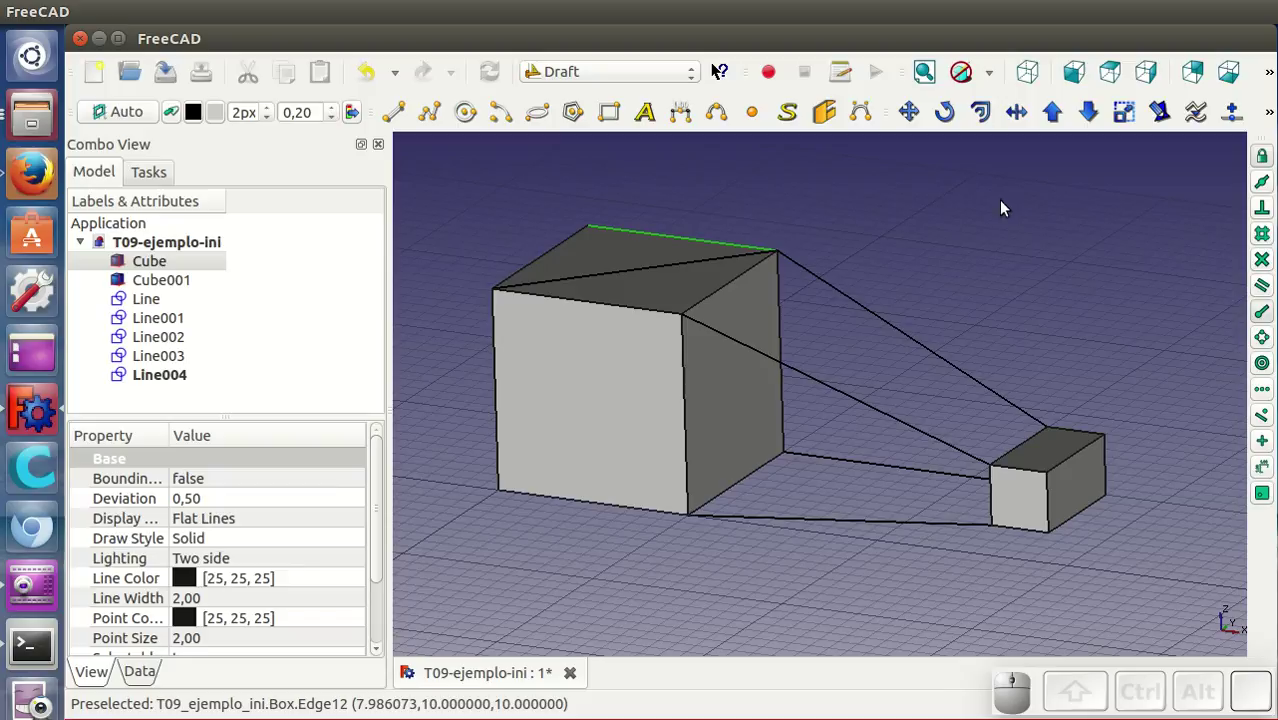
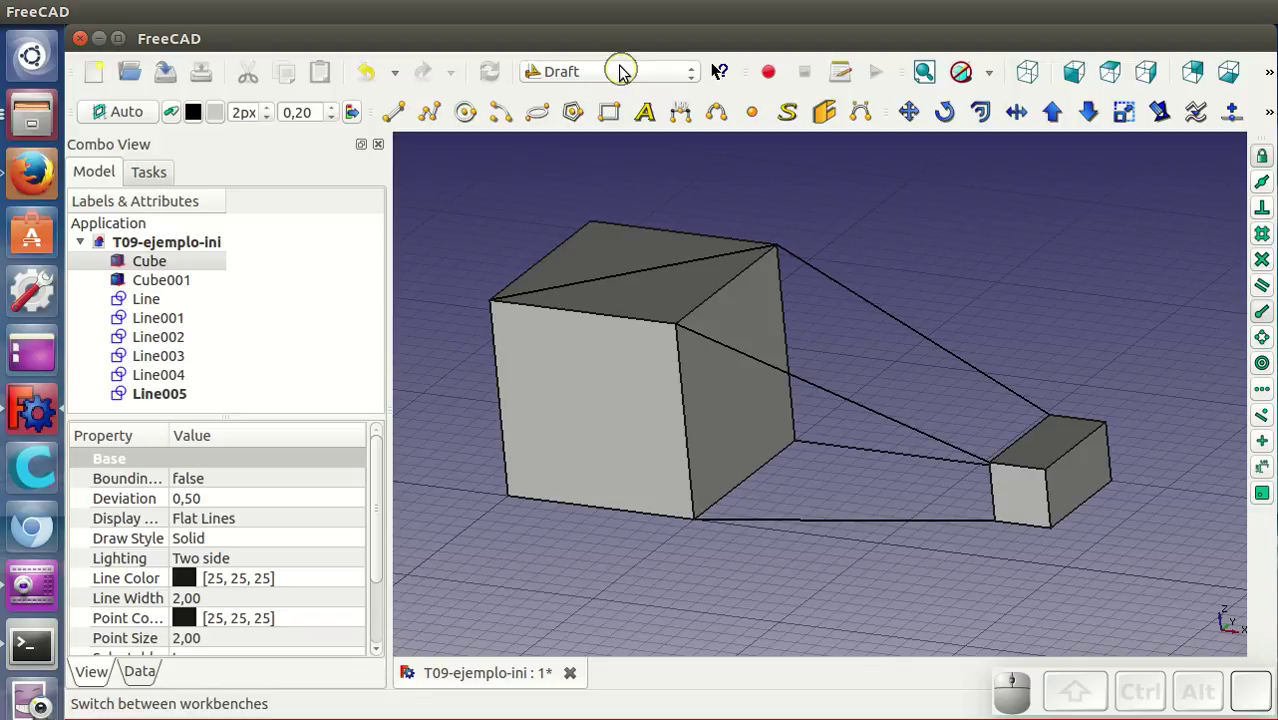
Step: Switch to the Part workbench, keeping the connecting lines in the model
click(587, 78)
click(595, 264)
scroll(down, 3)
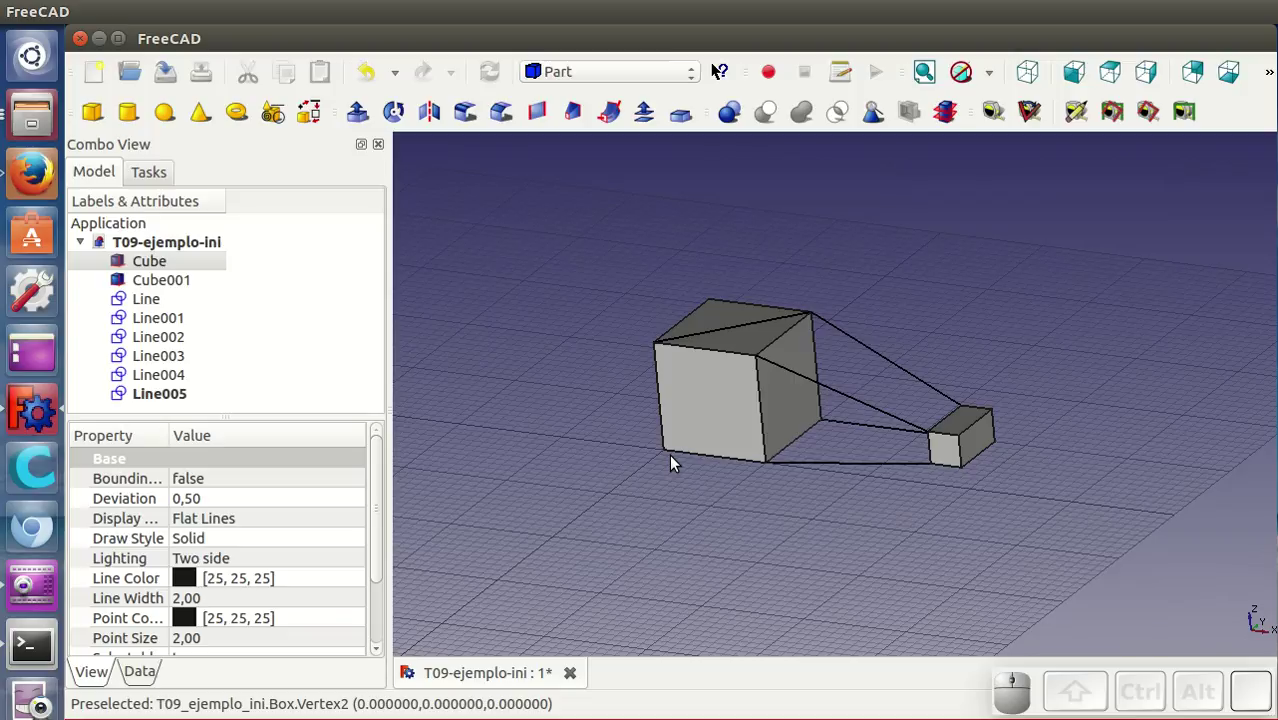
scroll(down, 3)
scroll(up, 3)
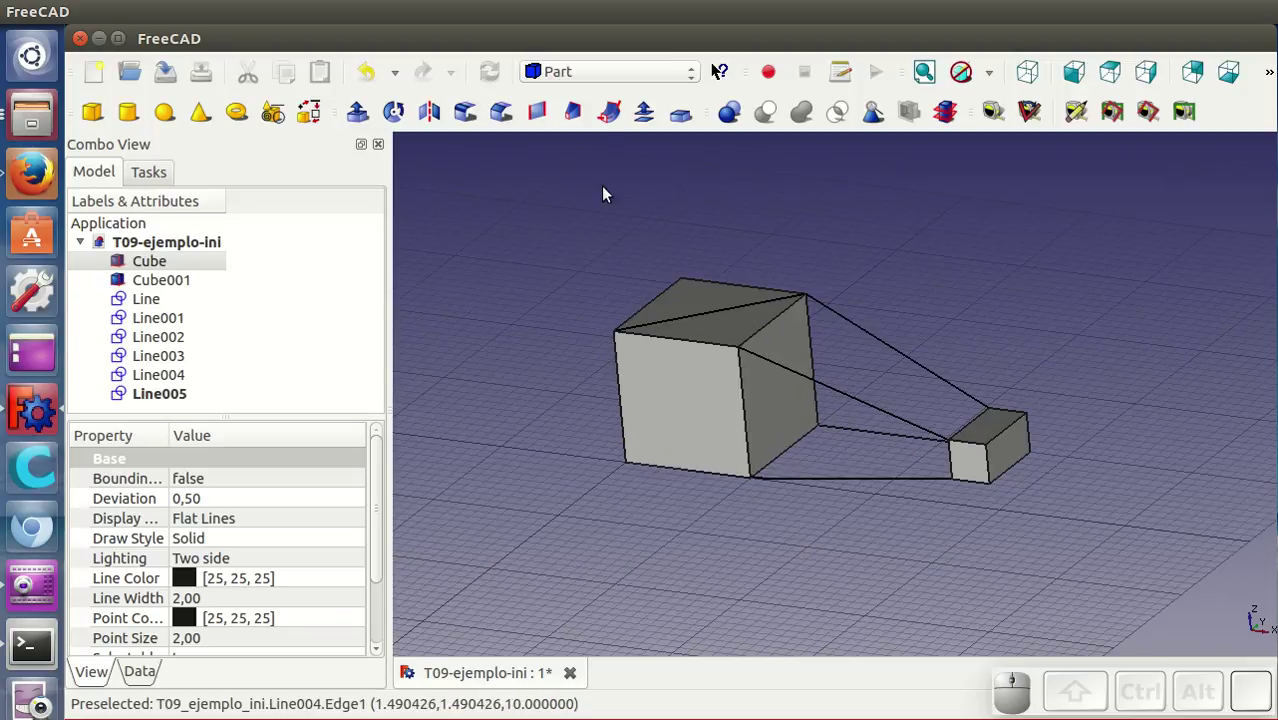
Step: Return to the Draft workbench and browse its drawing commands menu
click(569, 73)
click(582, 106)
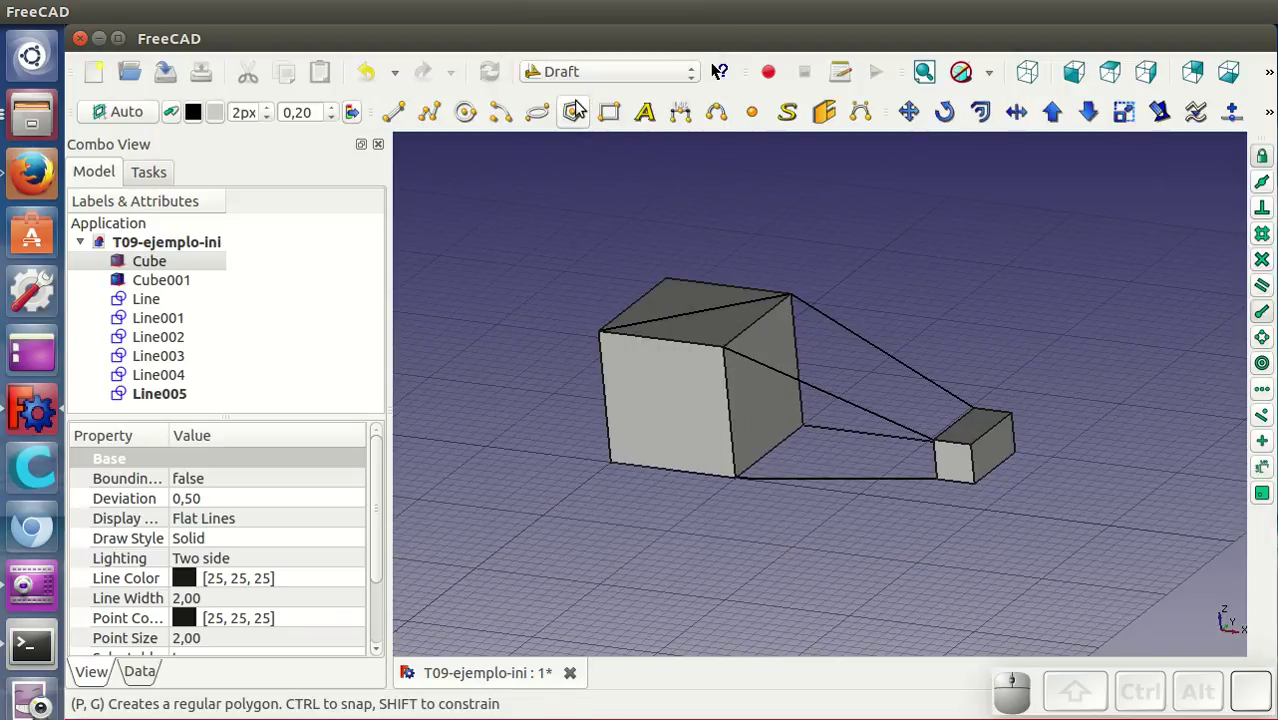
click(323, 13)
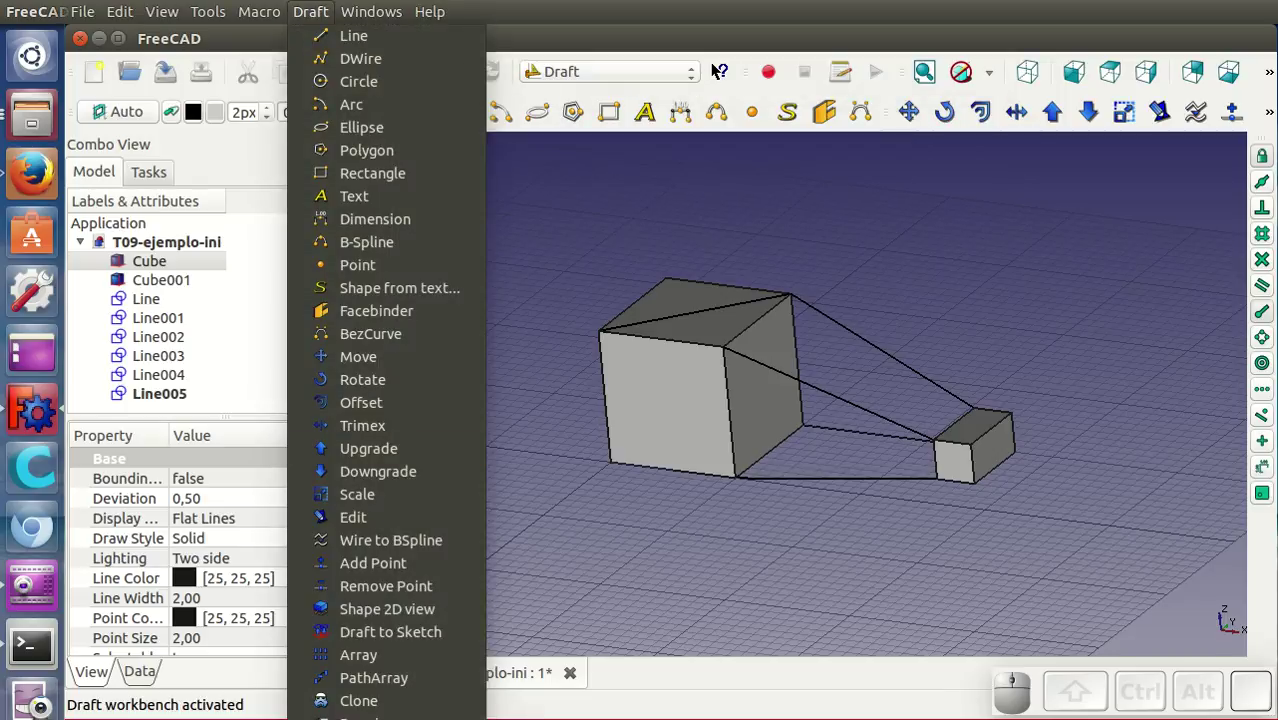
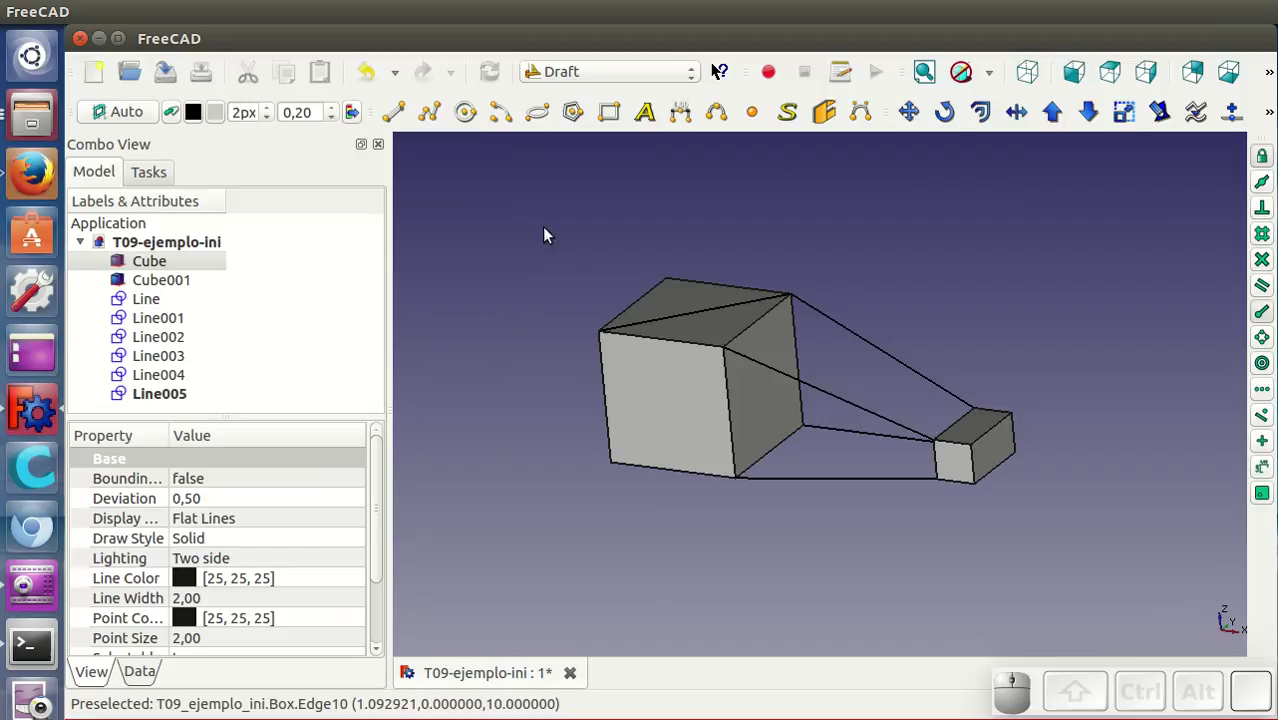
click(319, 20)
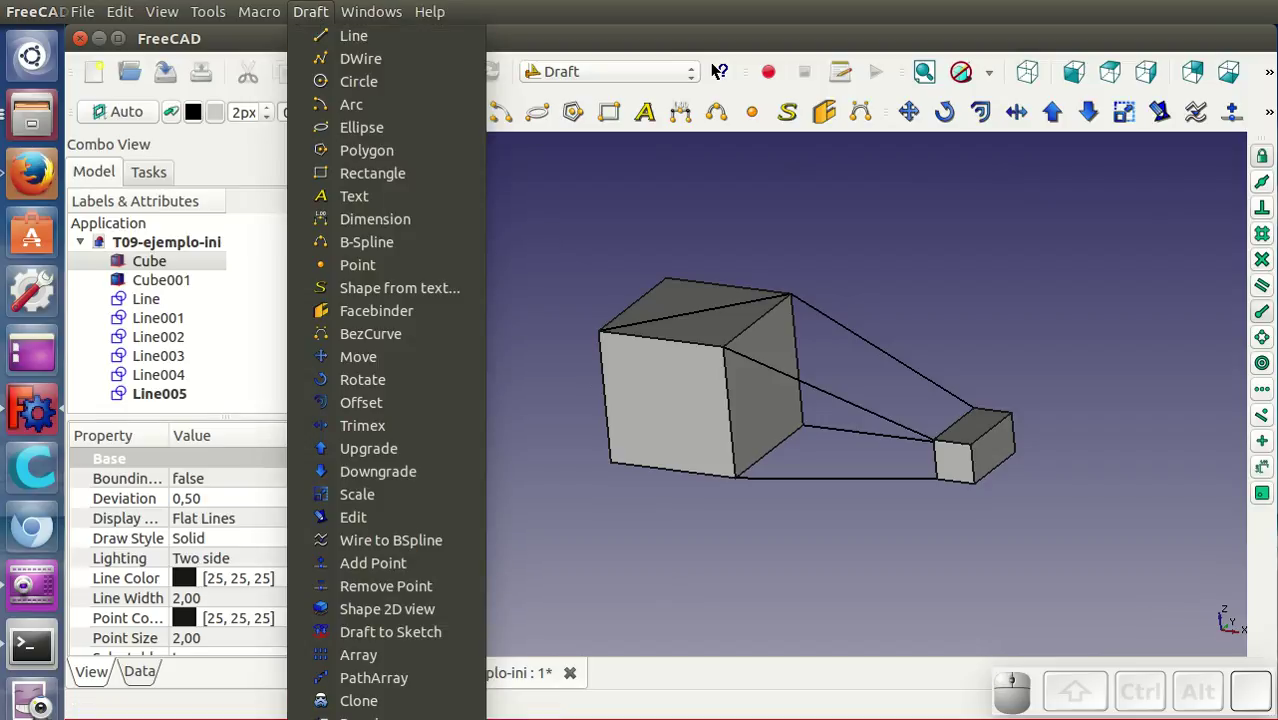
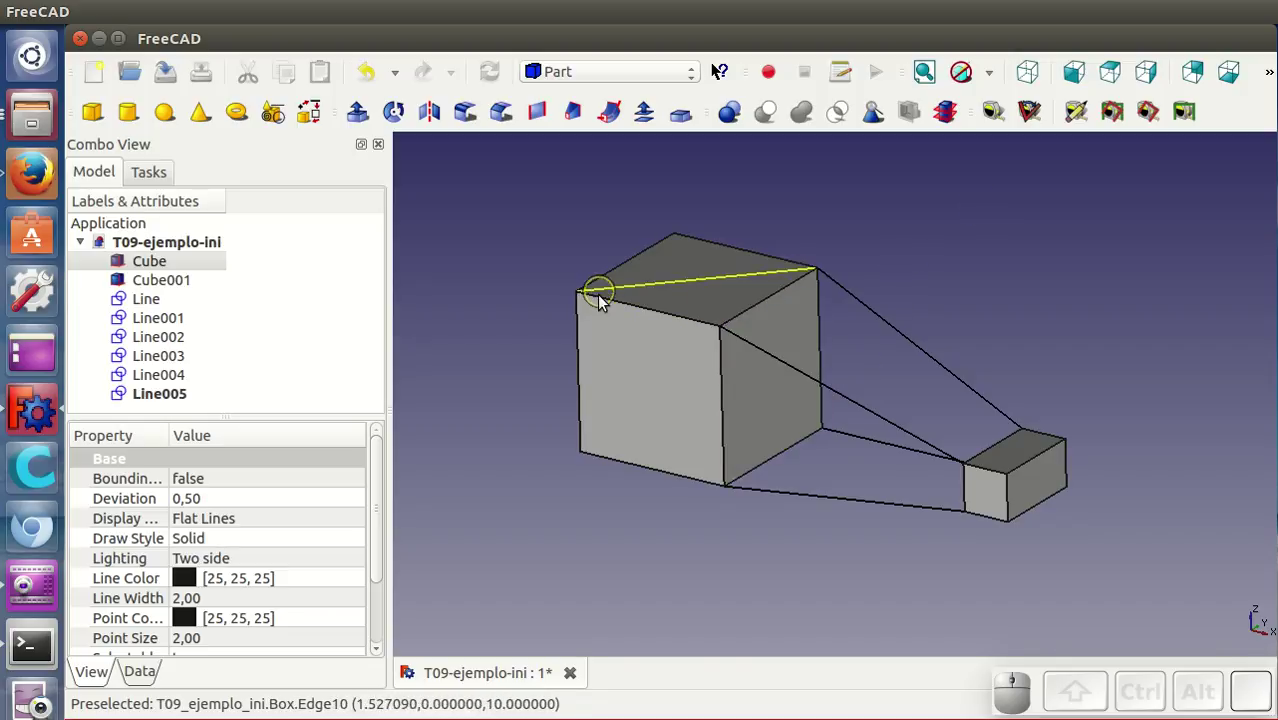
Step: Show the model as wireframe and start the Part Shape builder in face-from-edges mode
click(998, 82)
click(1002, 172)
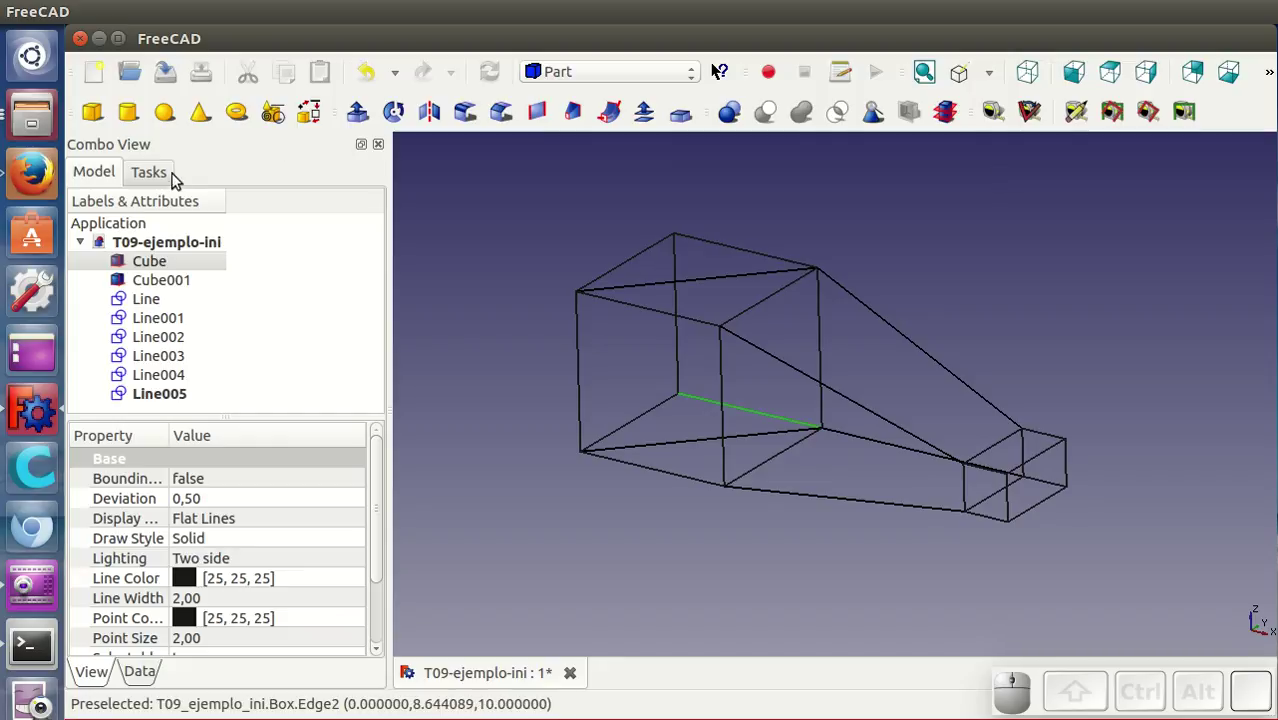
click(312, 120)
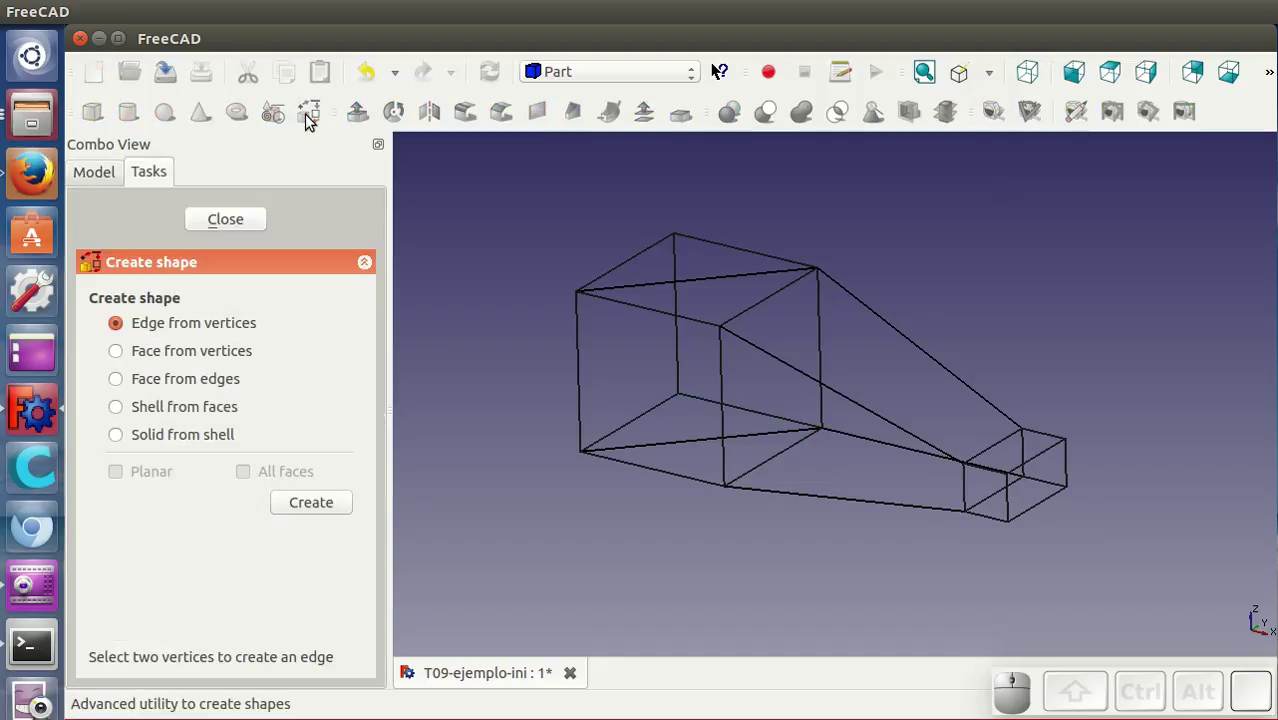
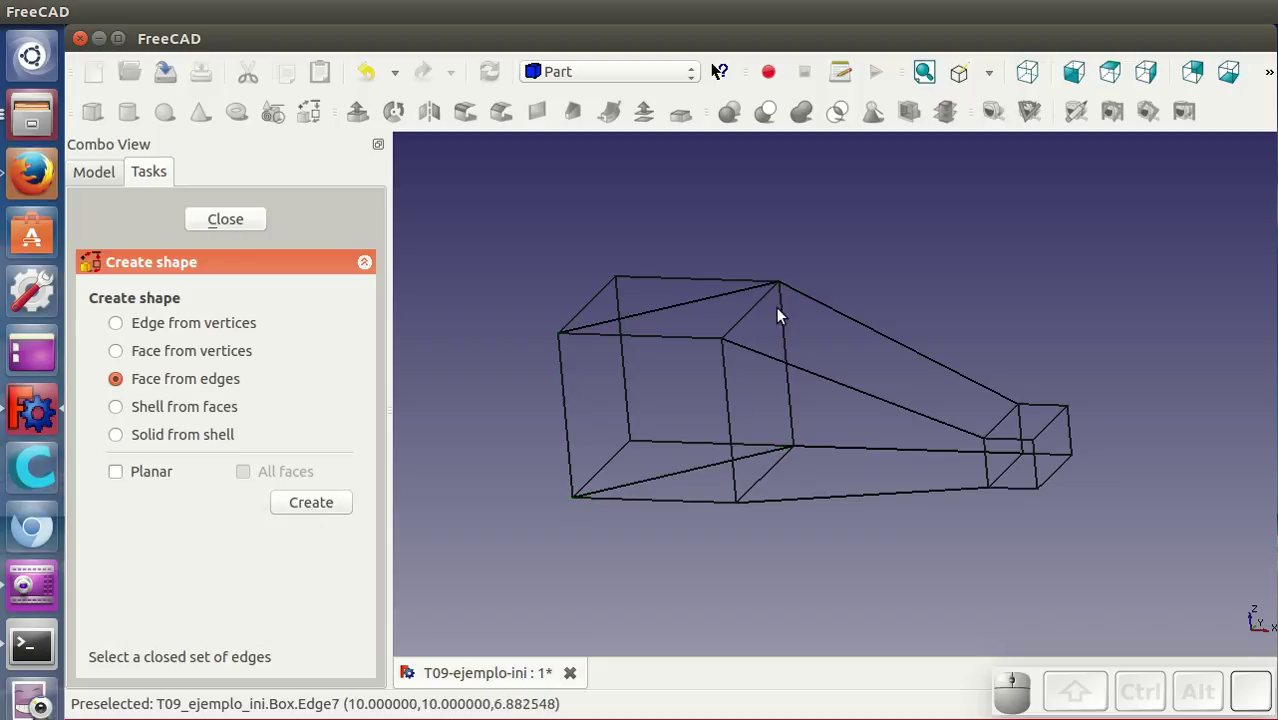
drag(990, 421, 967, 470)
Step: Create a face from a closed loop of three edges on the large box
click(697, 502)
click(684, 466)
click(763, 479)
click(343, 511)
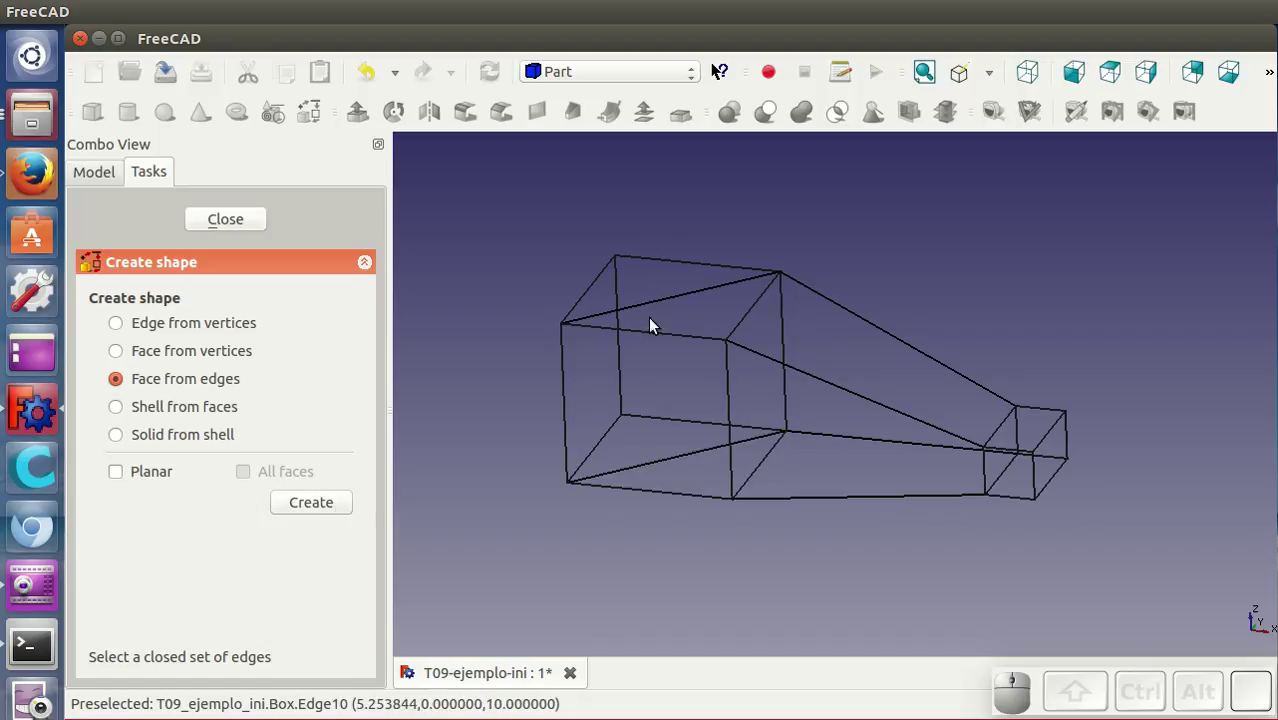
Step: Create the triangular face on the large box's top from its three edges
click(663, 308)
click(661, 334)
click(752, 324)
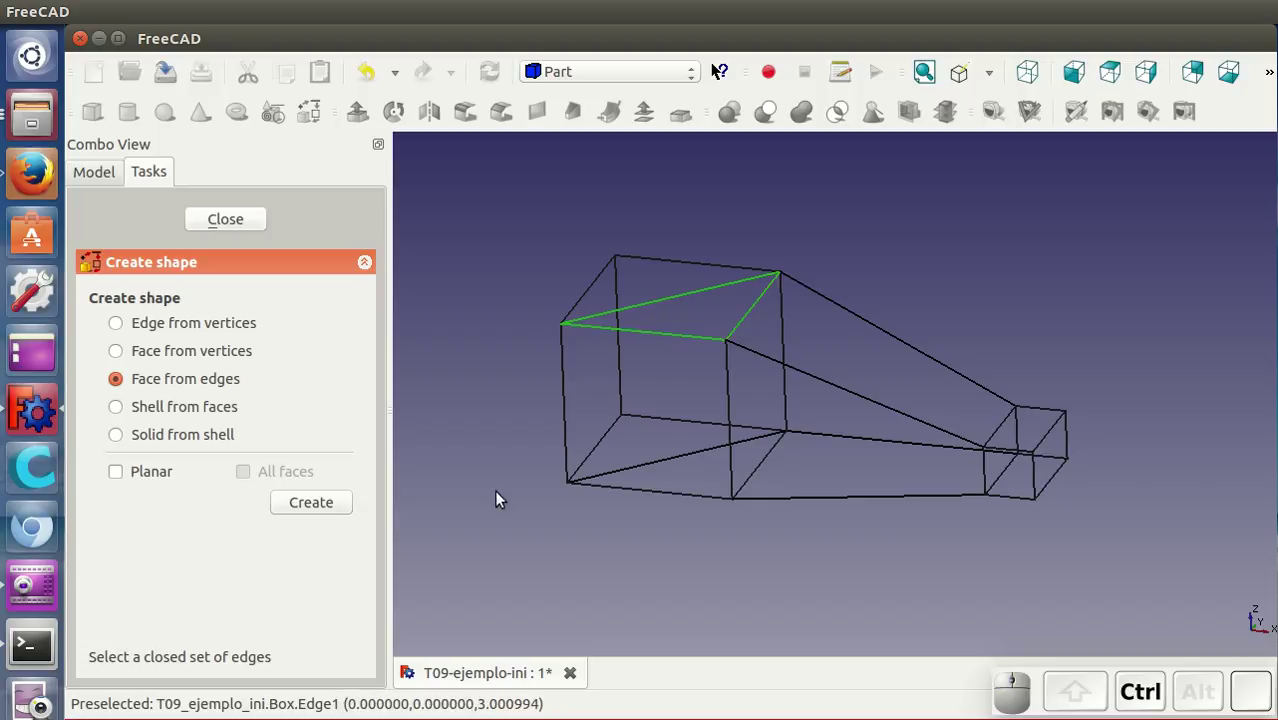
click(331, 508)
Step: Select the four edges of the large box's front square for the next face
click(643, 332)
click(571, 371)
click(638, 498)
click(733, 404)
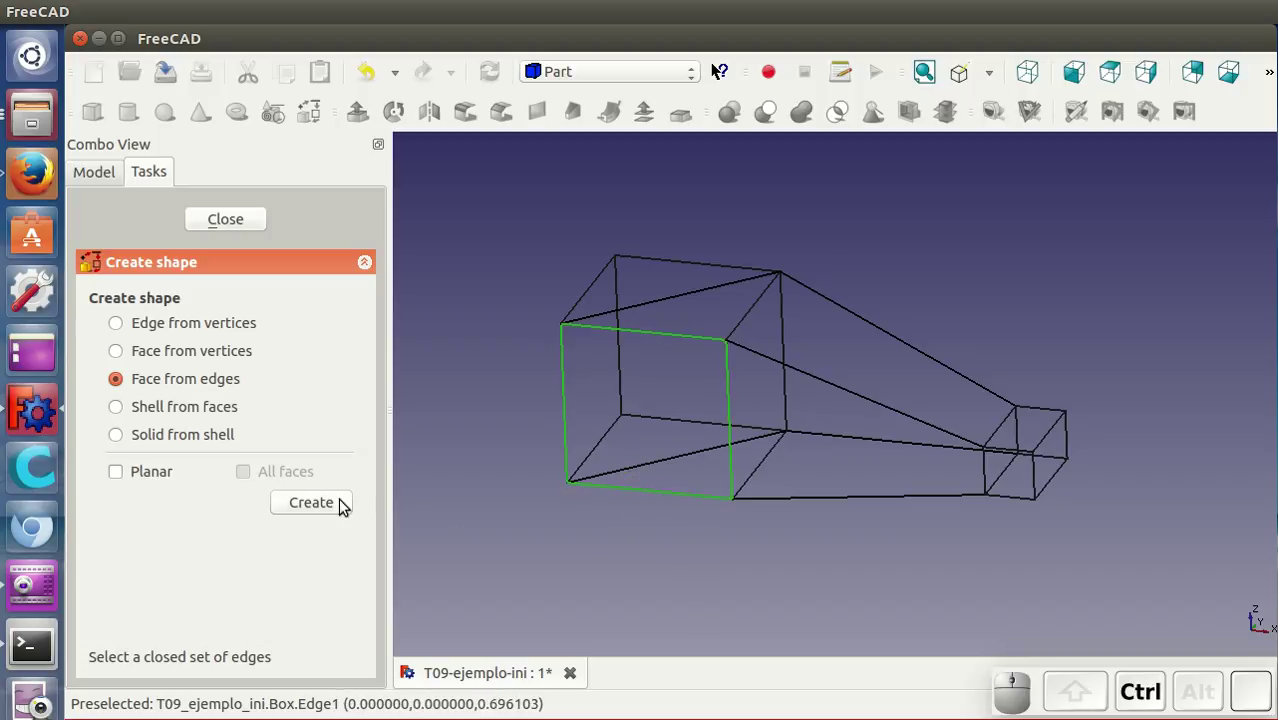
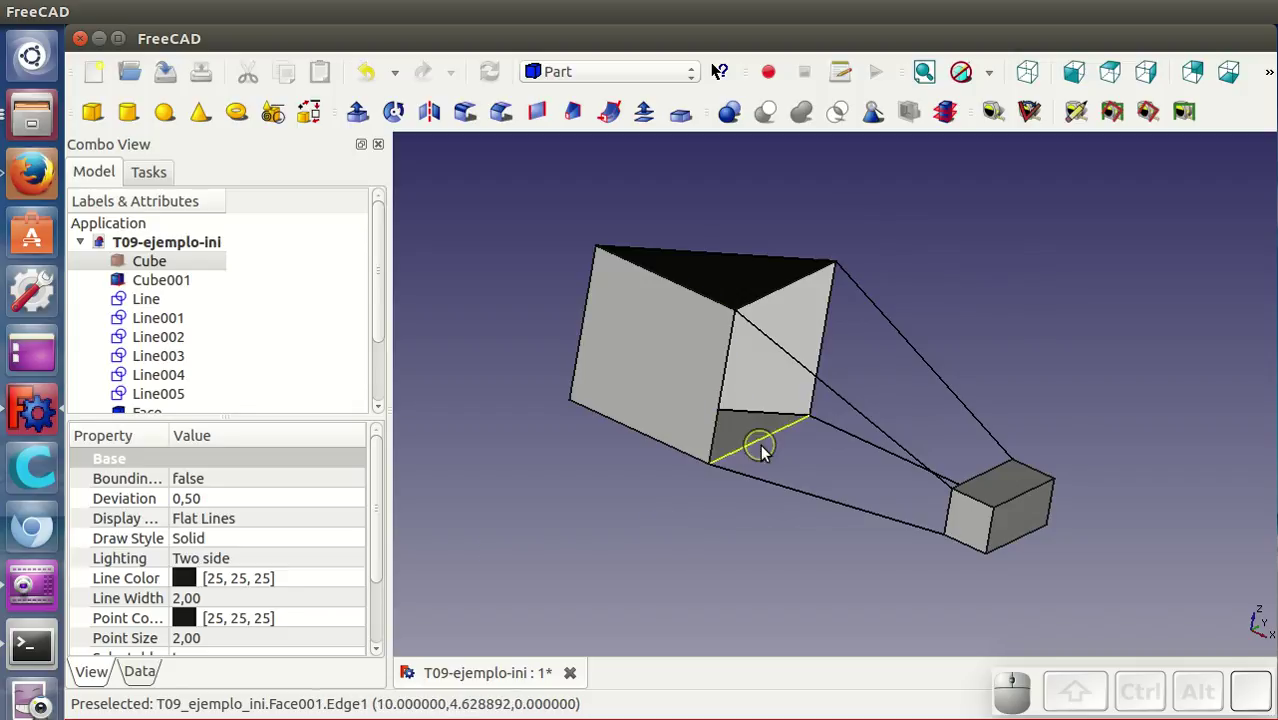
Step: Orbit to the other side and reopen Shape builder set to Face from edges for the side faces
middle_click(1055, 335)
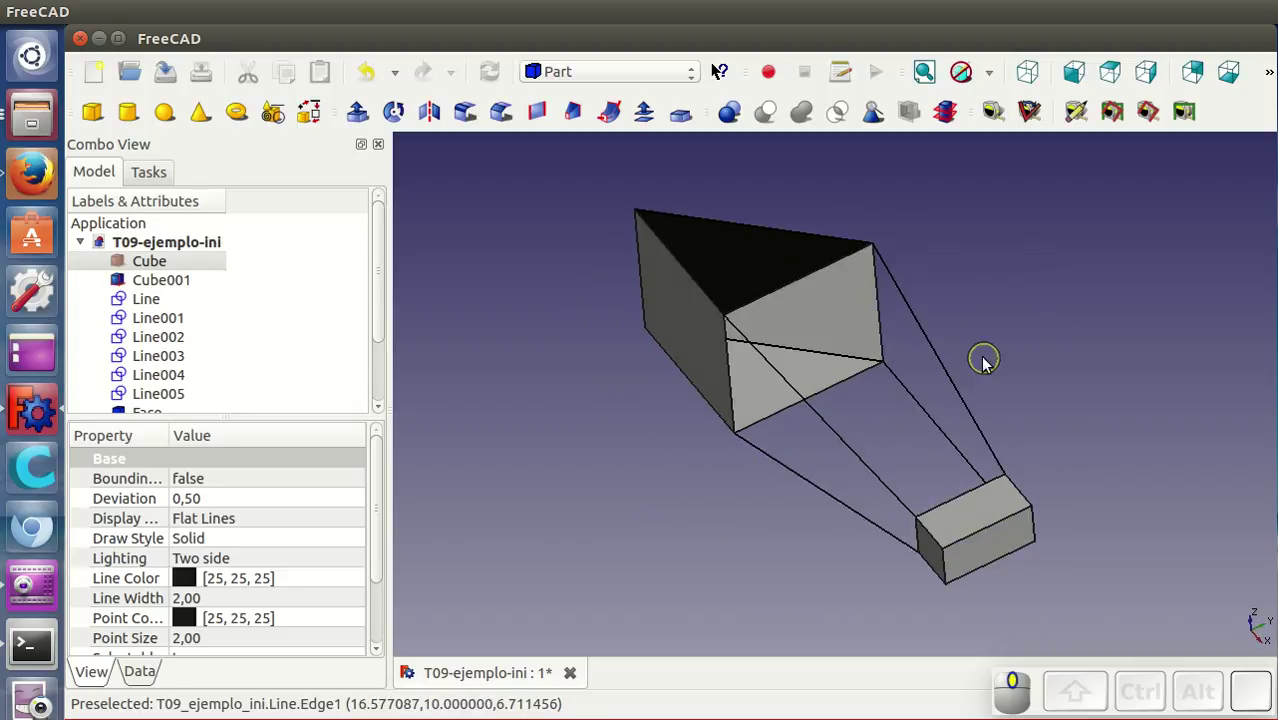
middle_click(802, 556)
click(322, 126)
click(189, 380)
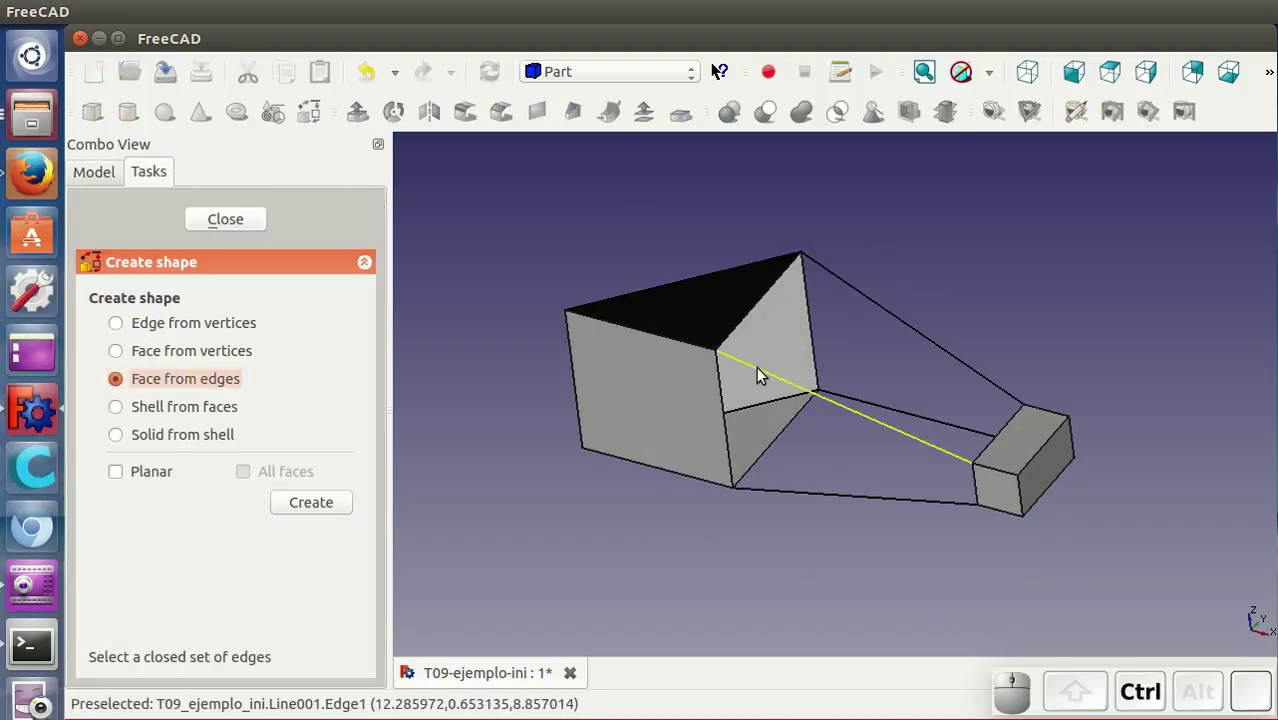
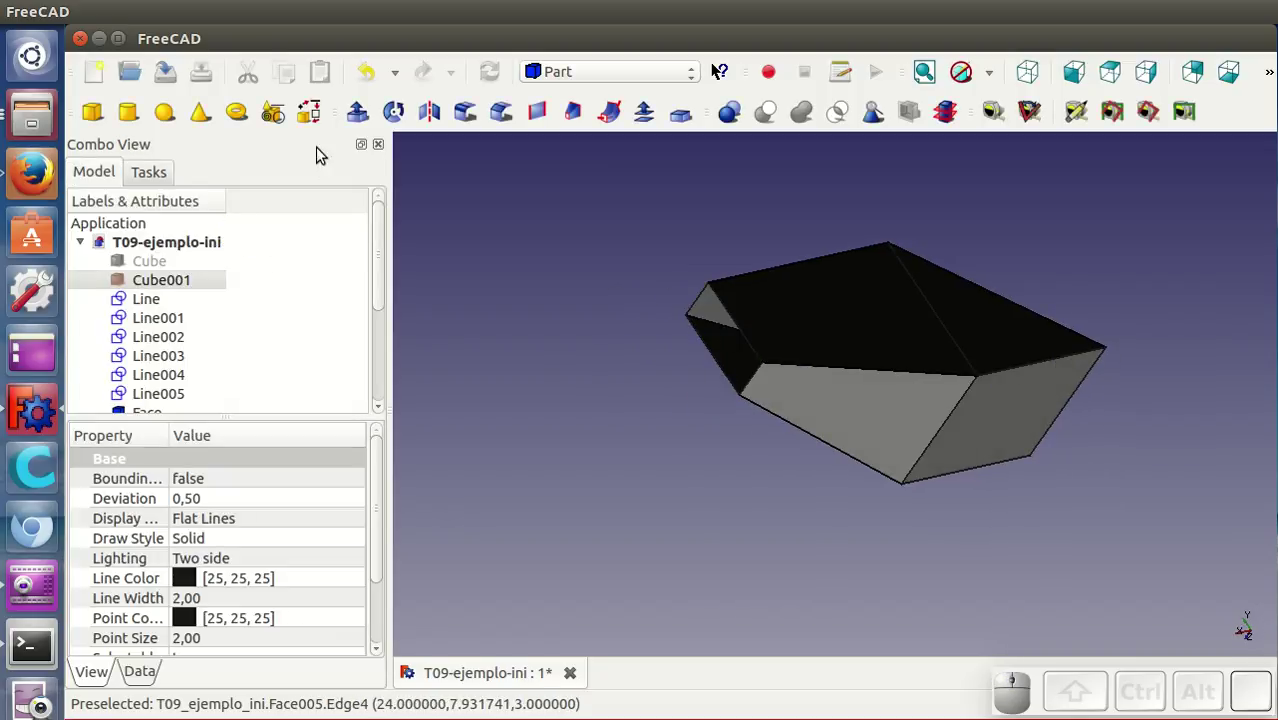
Step: Start a face from edges in Shape builder, selecting an edge of the narrow opening
click(314, 125)
click(214, 387)
click(703, 306)
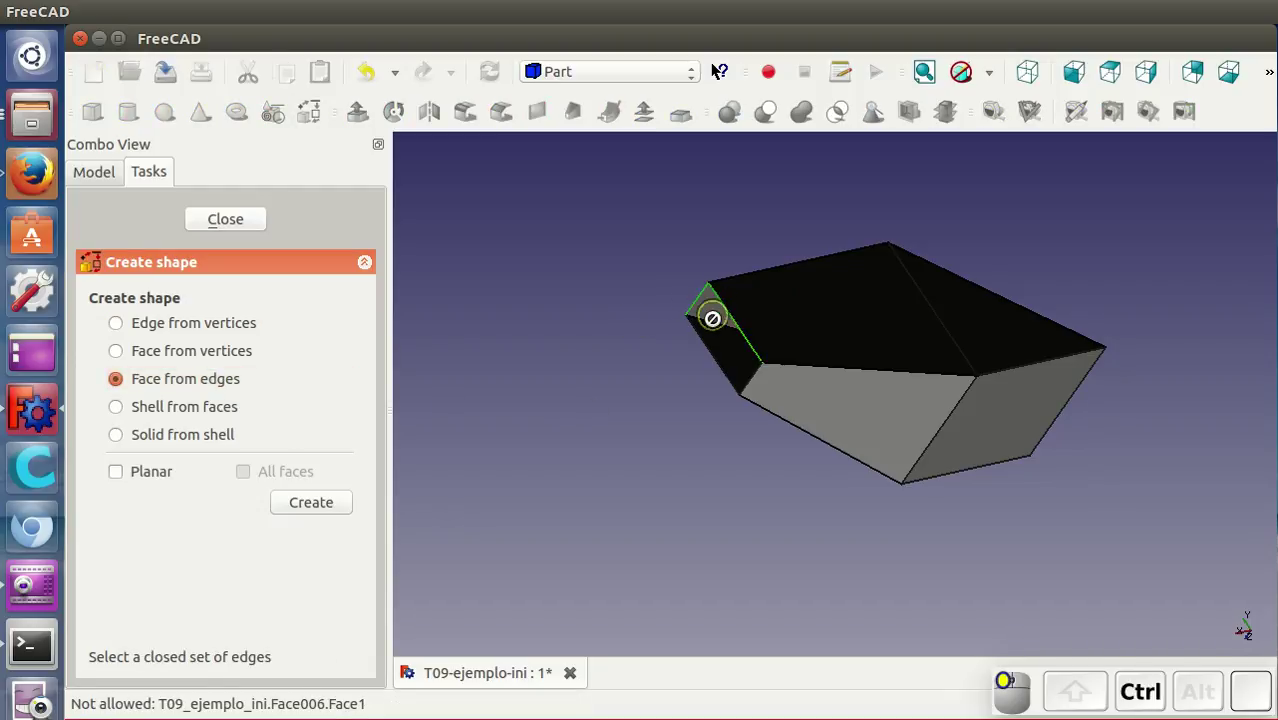
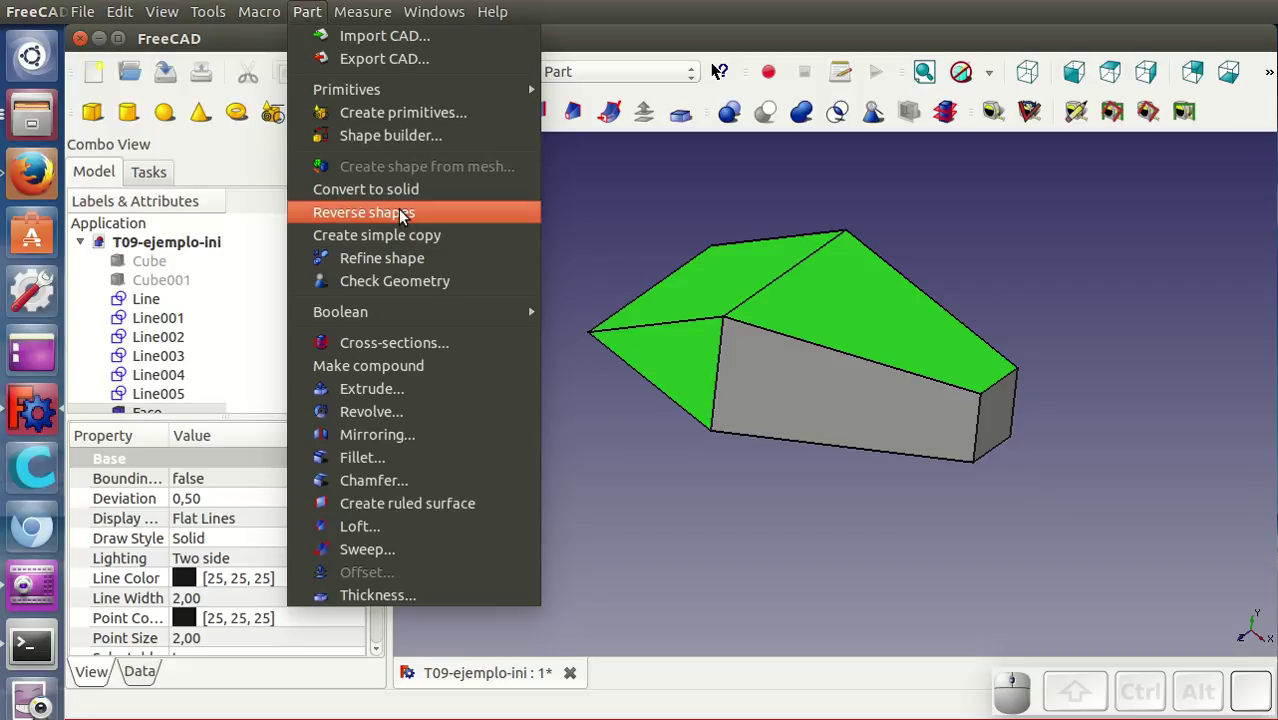
Step: Reverse the selected inward-facing faces and remove the originals from view
click(407, 219)
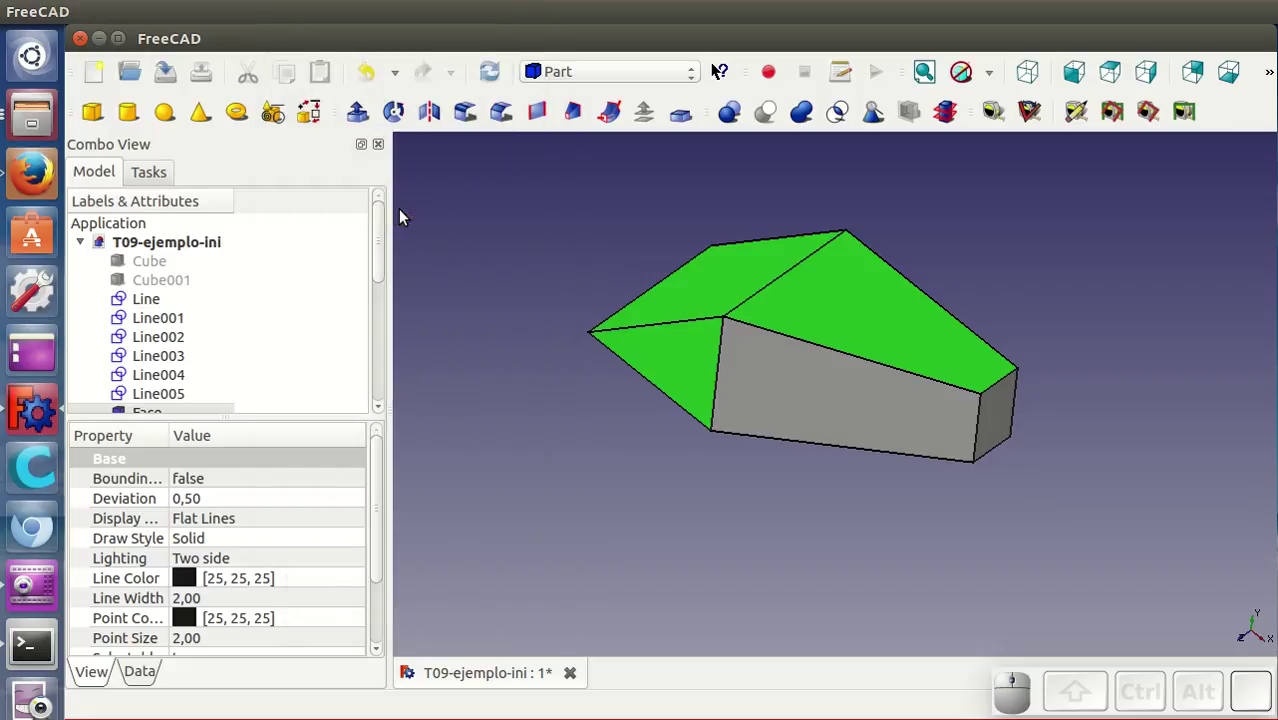
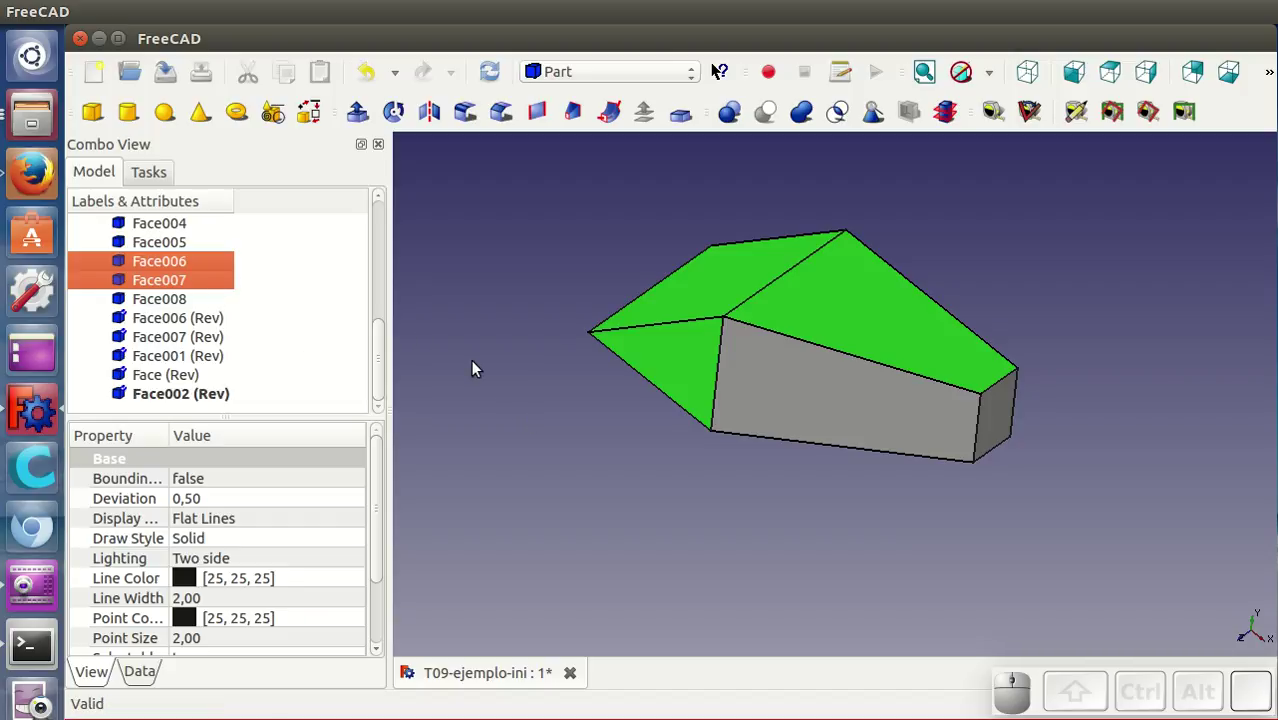
key(Delete)
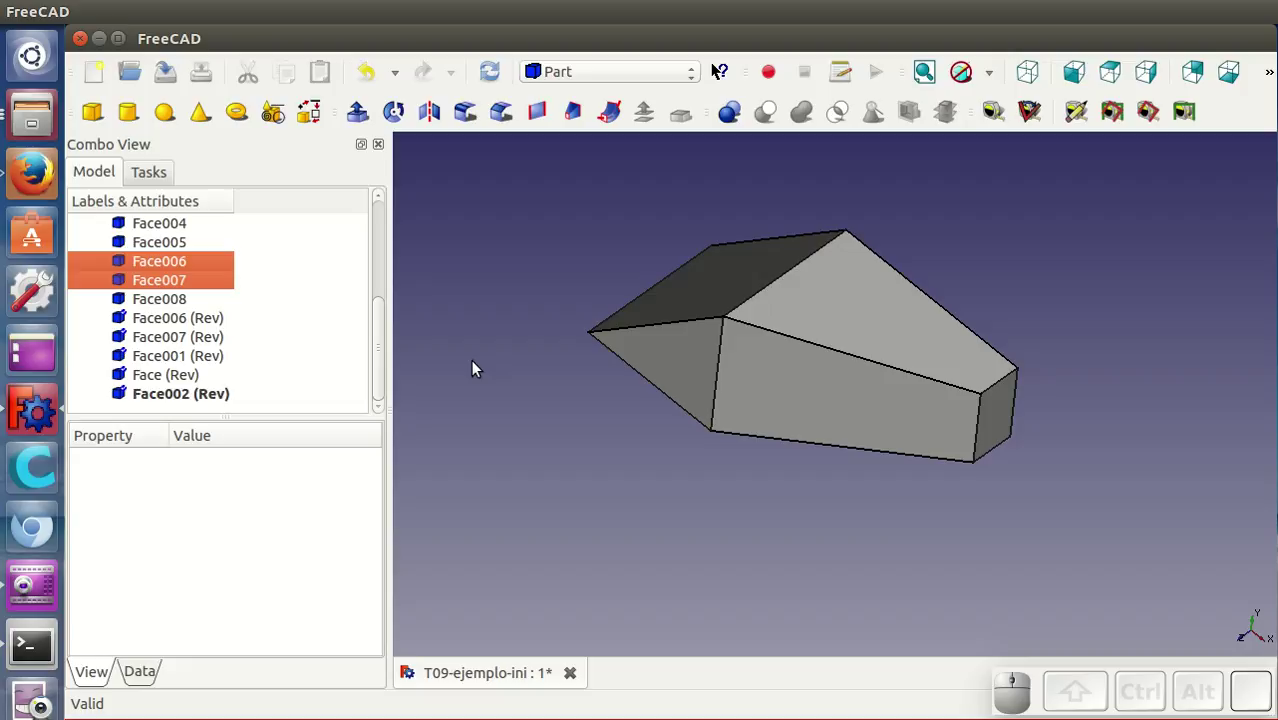
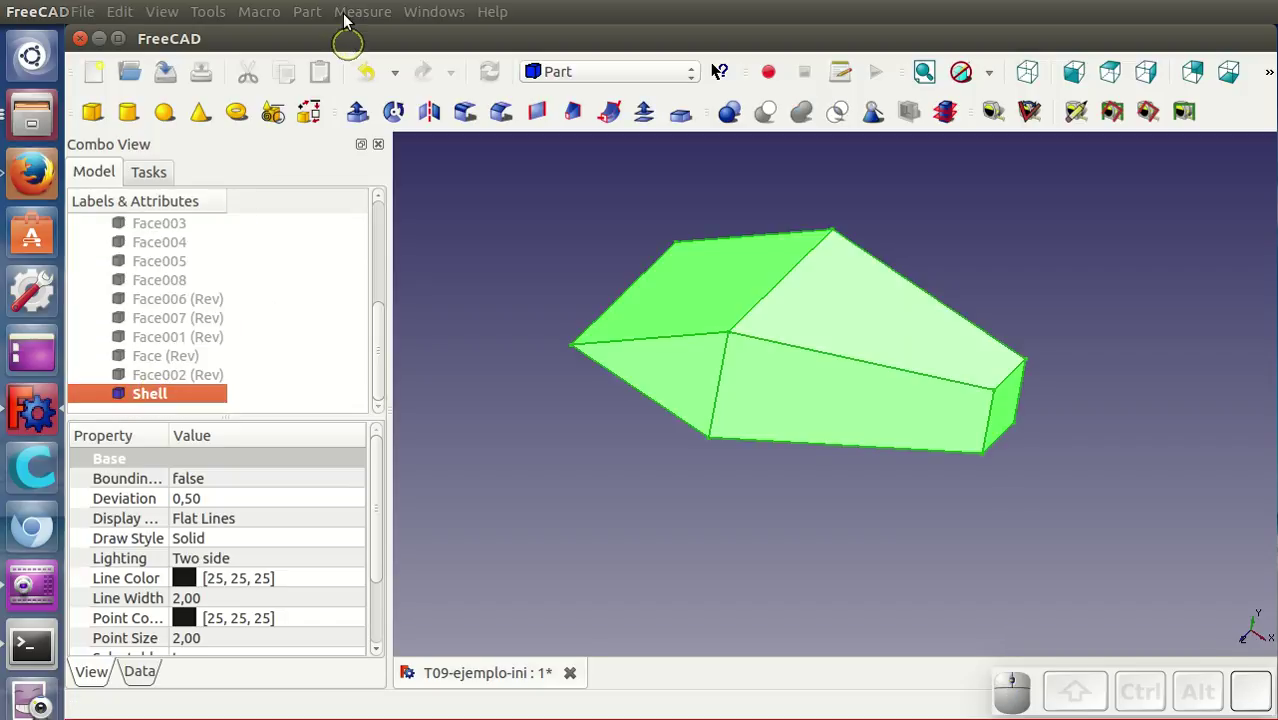
Step: Convert the shell of joined faces into a closed solid via the Part menu
click(318, 20)
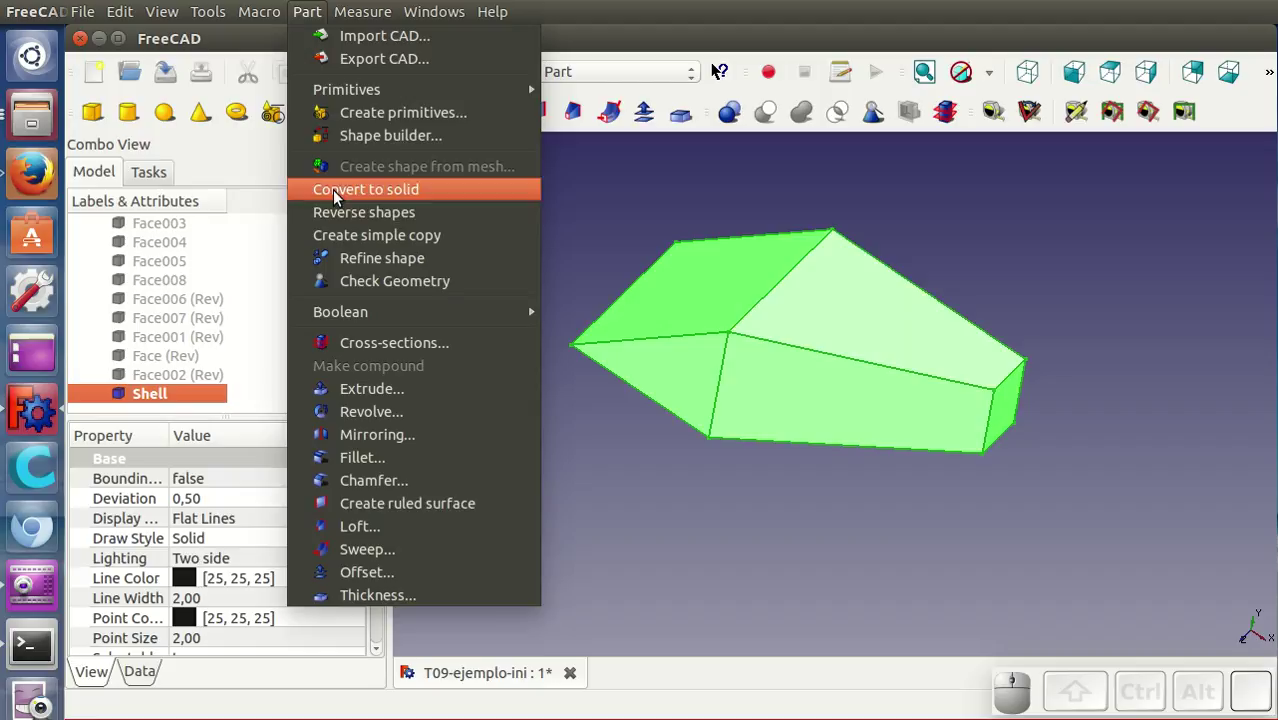
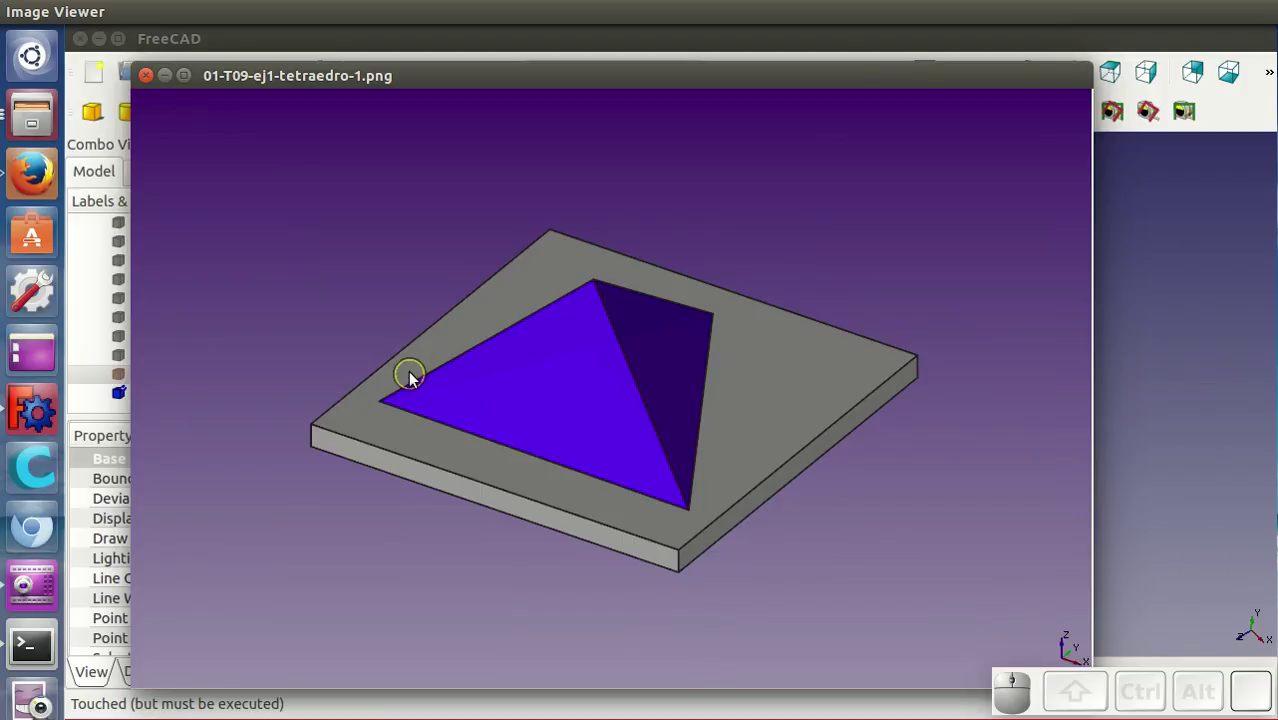
Step: Step through the three T09-ej1 tetrahedron images and on to the decagonal pyramid image
click(762, 90)
key(Right)
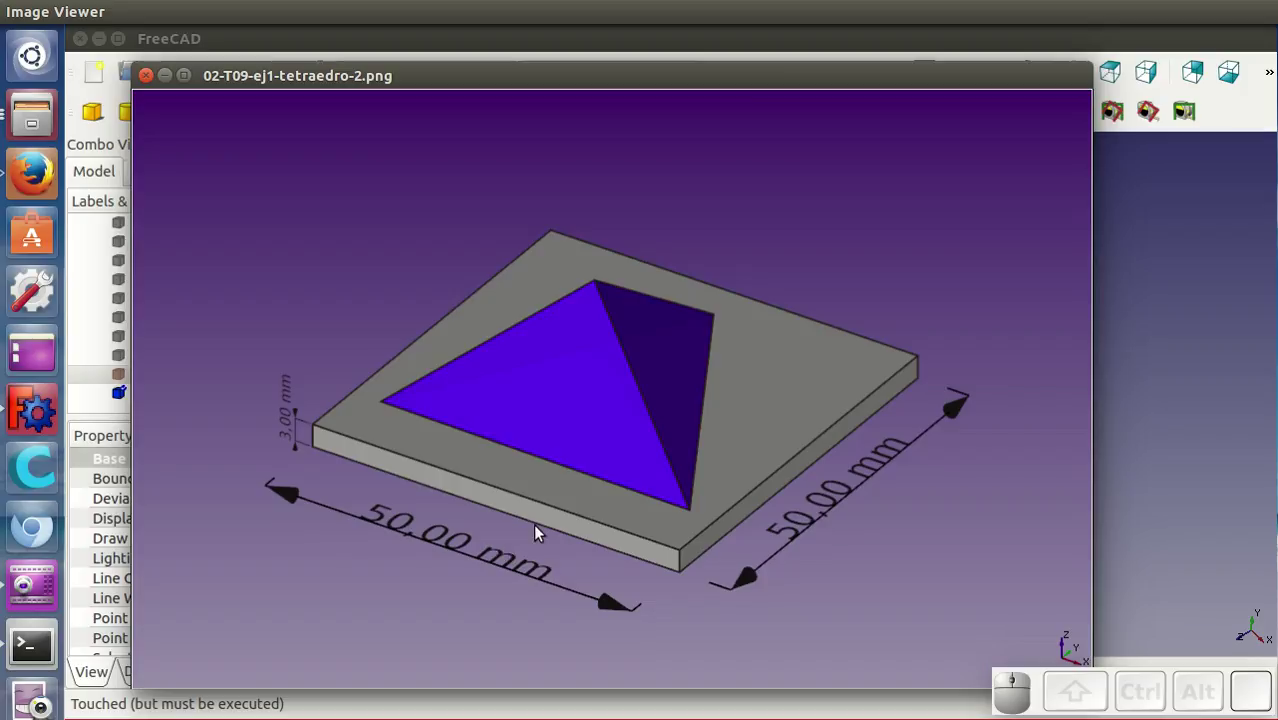
key(Right)
click(762, 344)
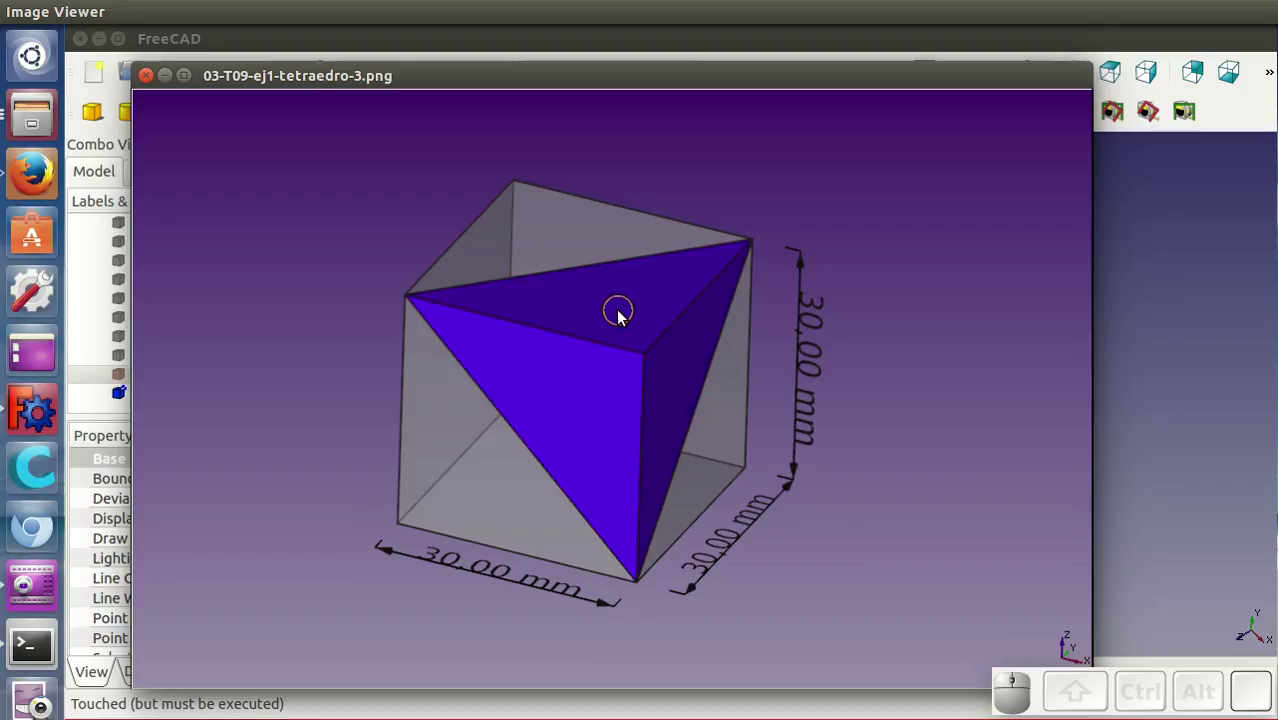
key(Left)
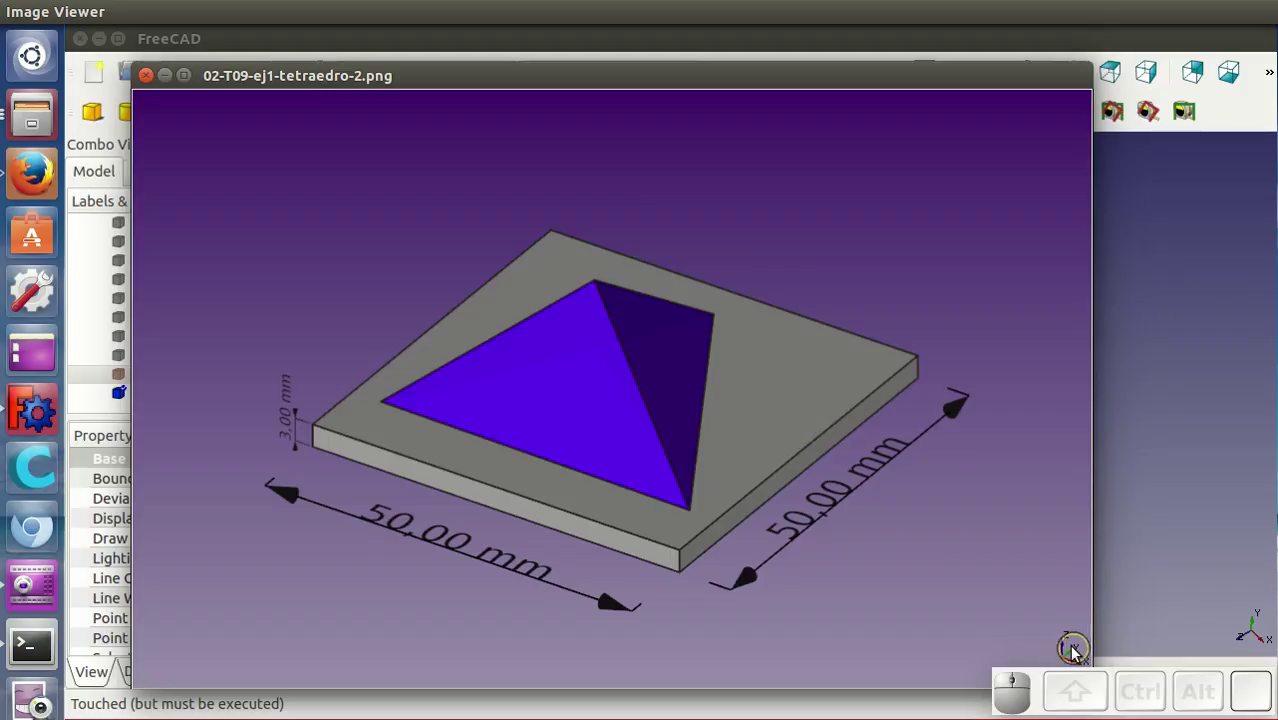
key(Right)
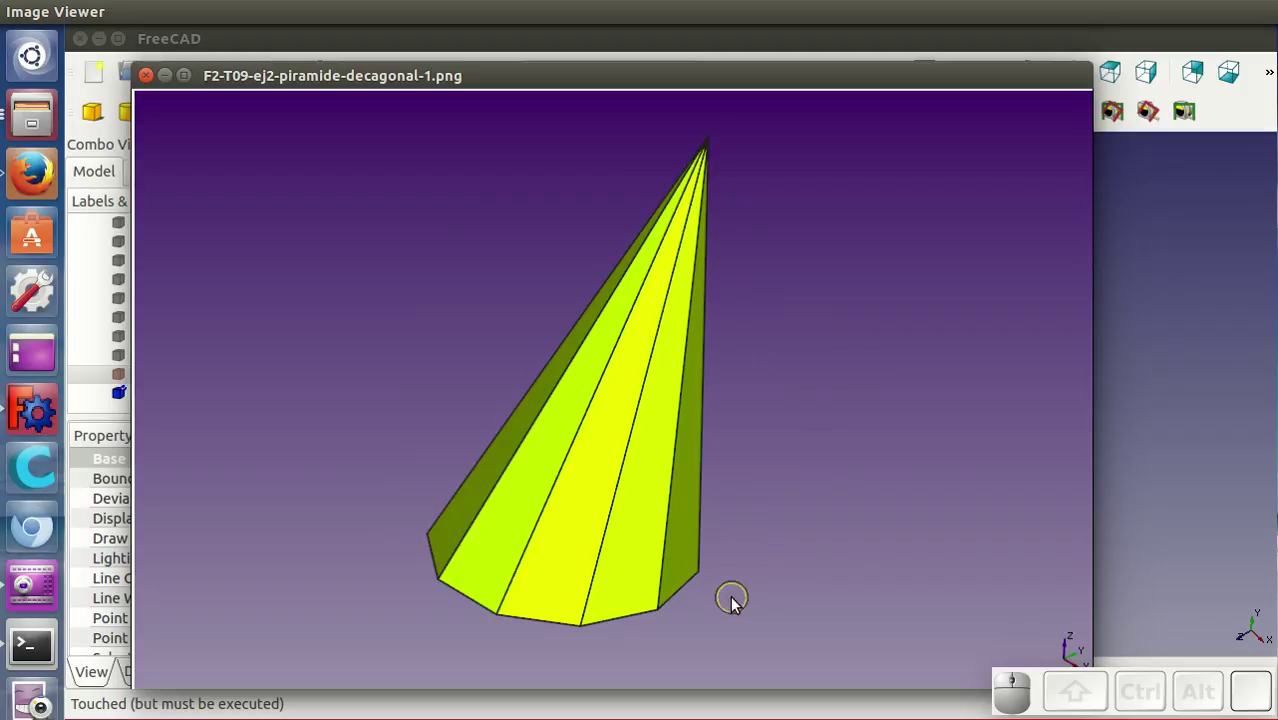
Step: Show piramide-decagonal-2.png, then advance to the pencil image F2-T09-ej3-lapiz-1.png
key(Right)
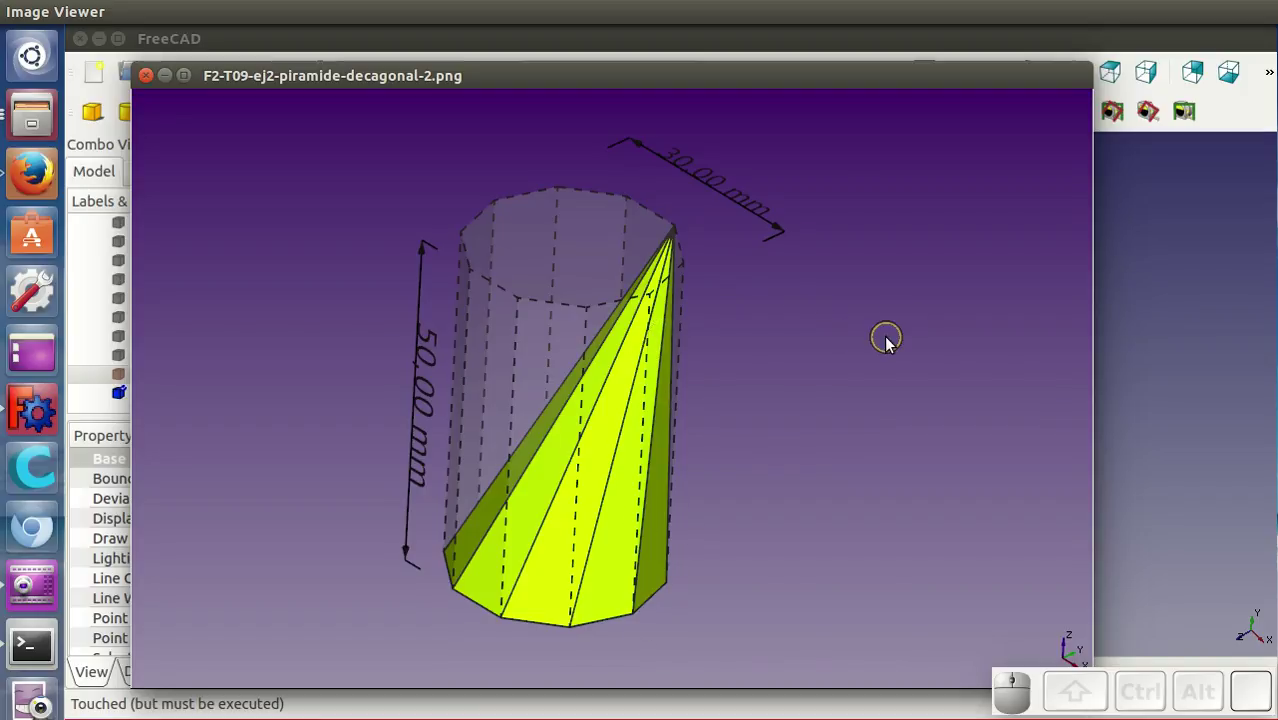
key(Right)
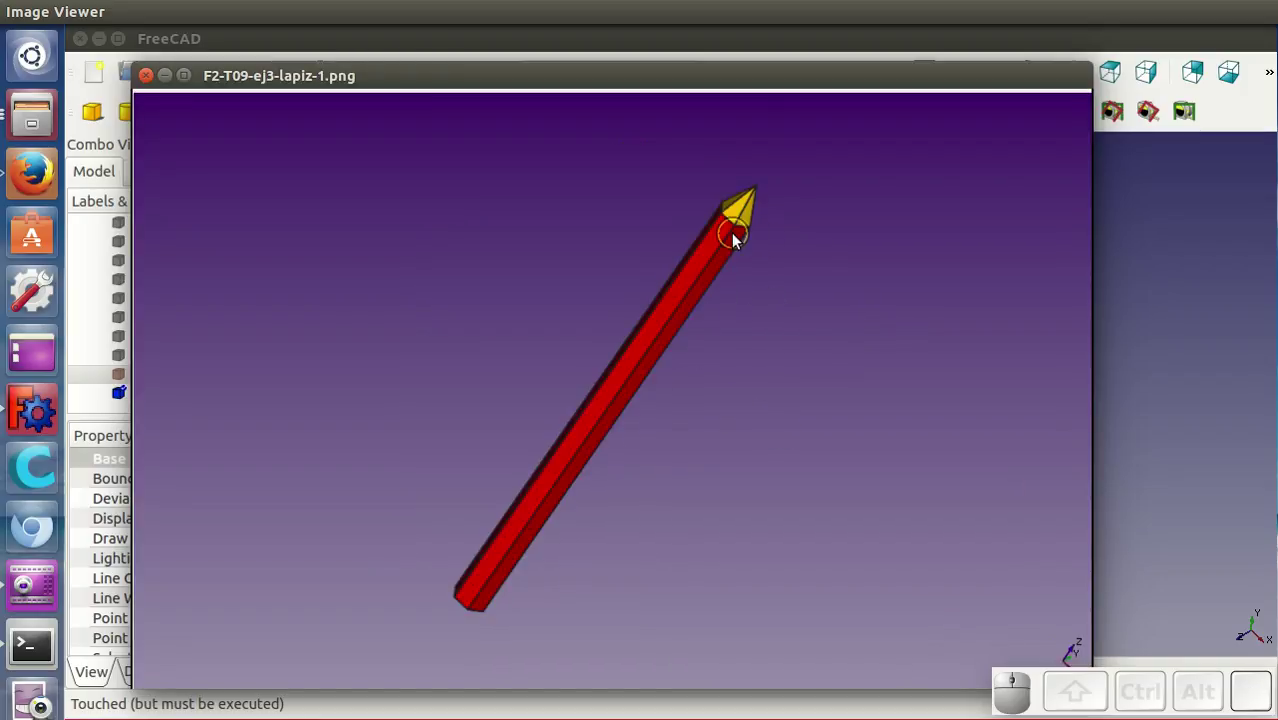
Step: Advance through lapiz-2.png (dimensioned pencil) to lapiz-3.png, the pencil-tip and cube close-up
key(Right)
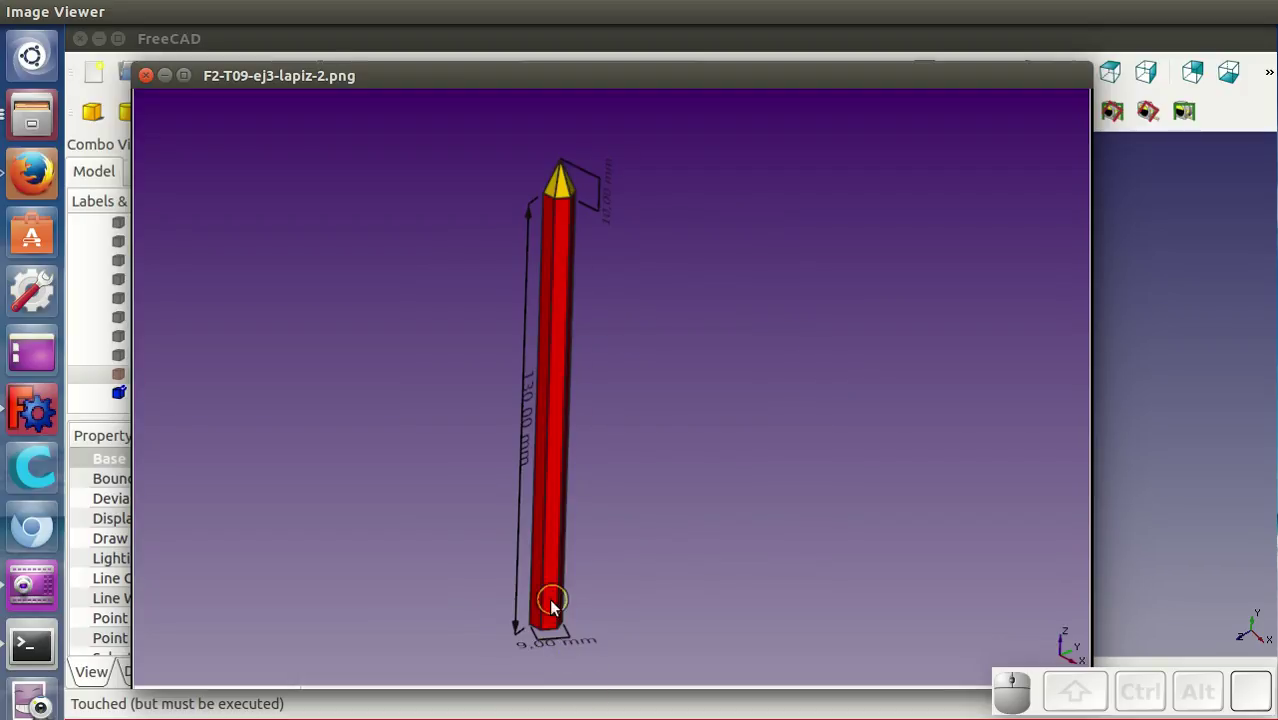
key(Right)
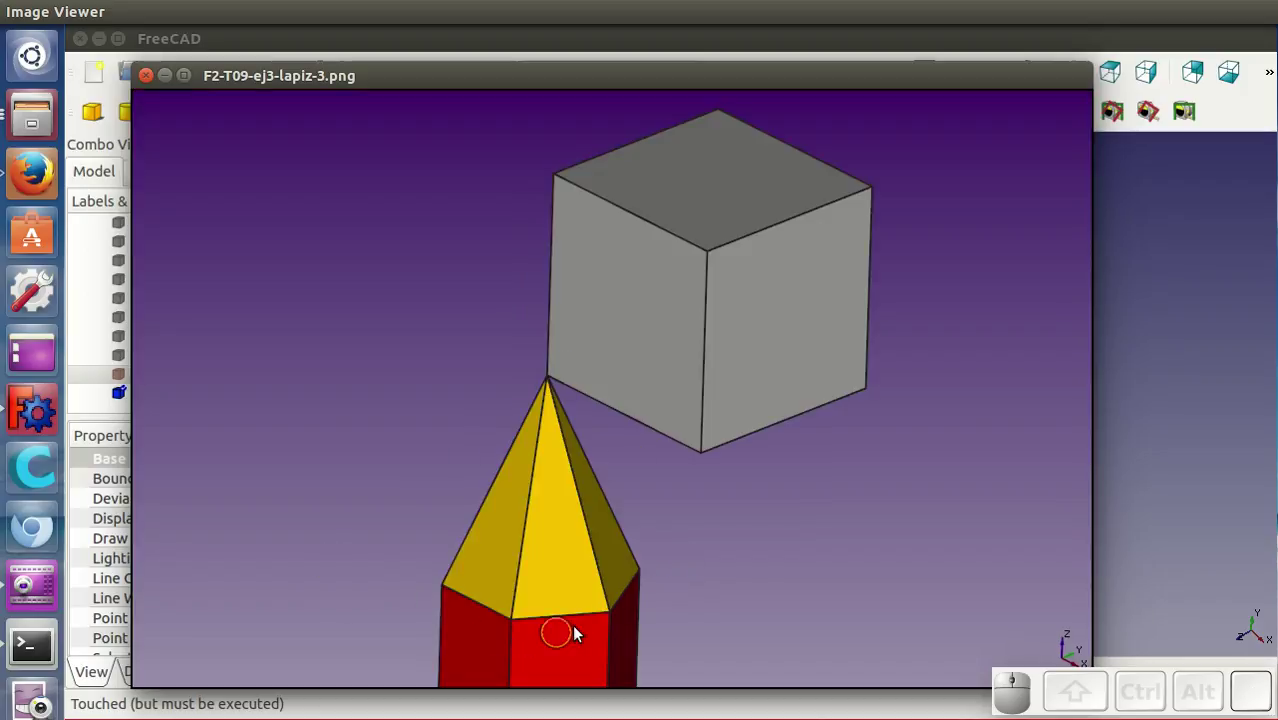